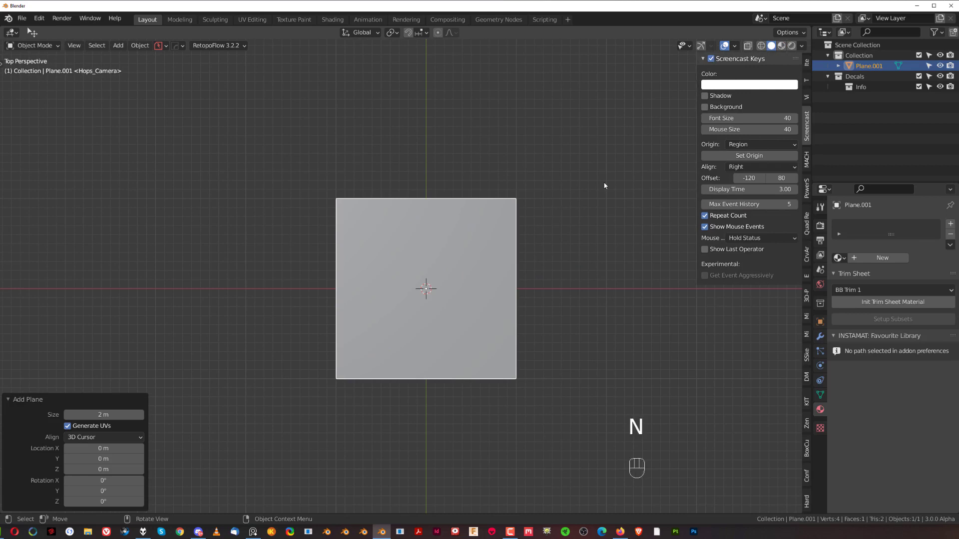
Step: Scale the new plane along X into a long horizontal strip after zooming out for room
left_click_drag(589, 286, 605, 266)
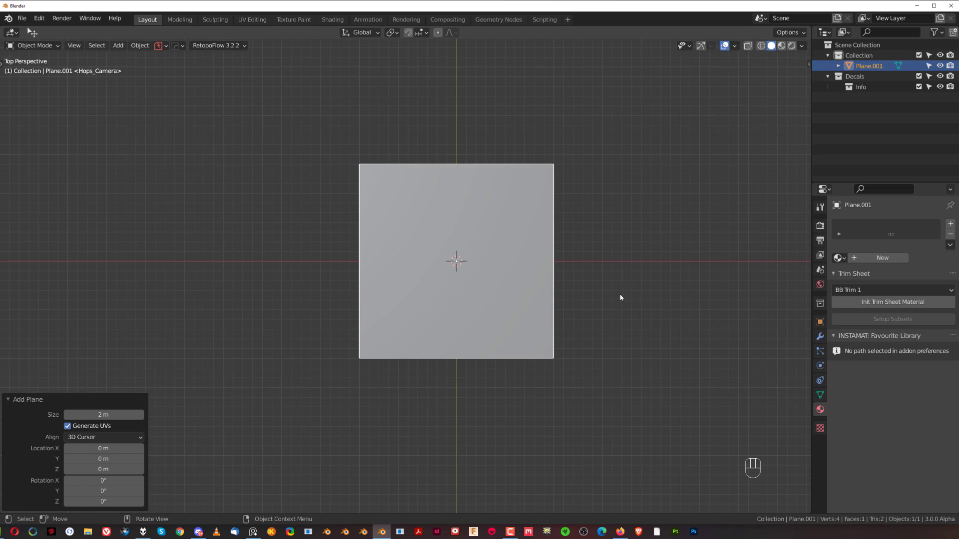
key("s")
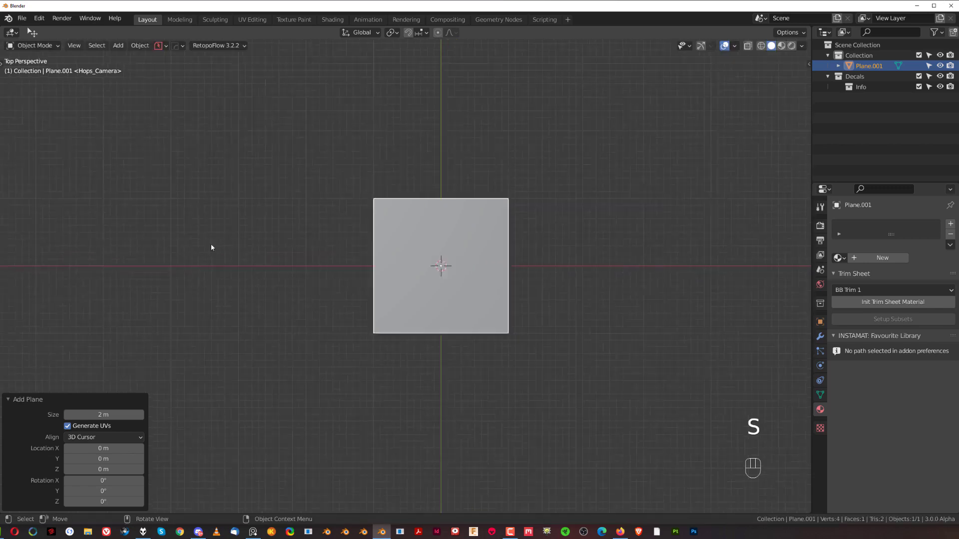
key("s")
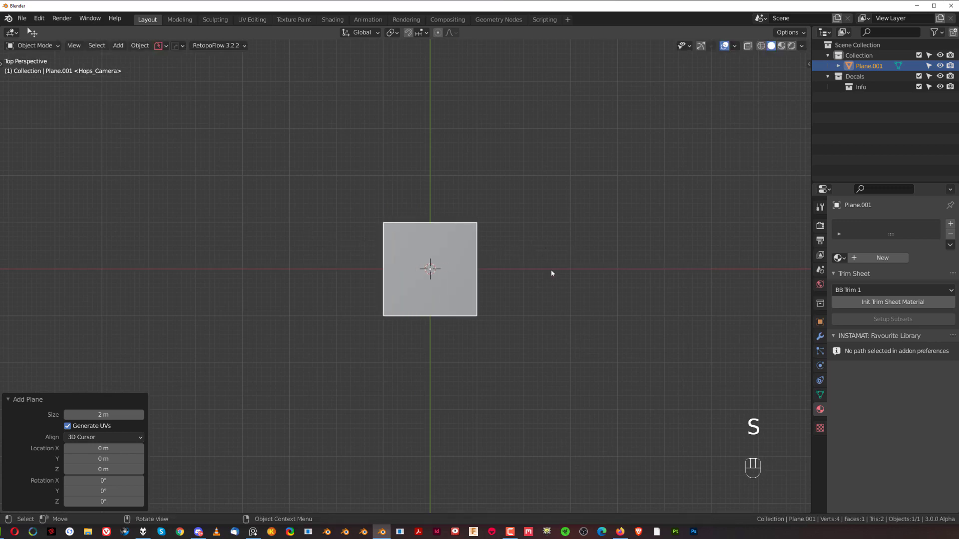
key("s")
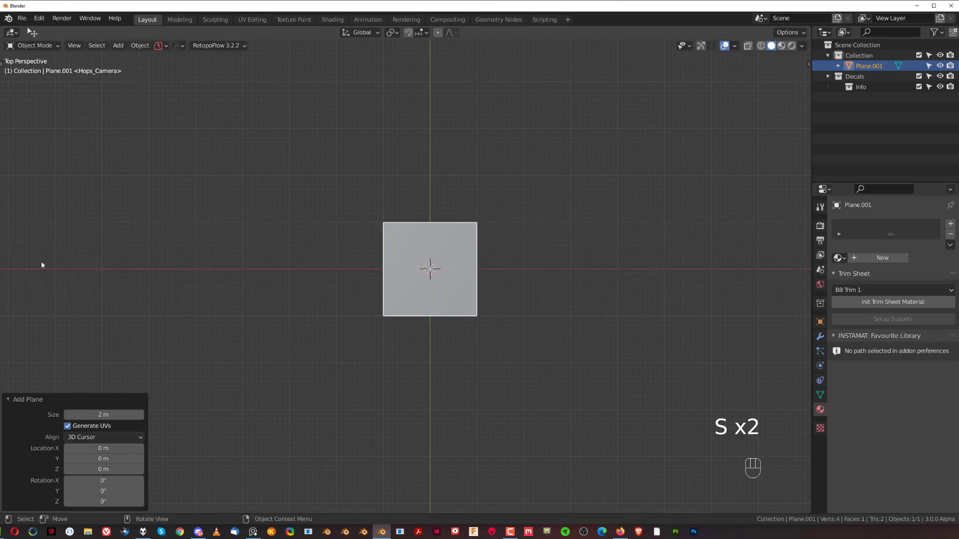
key("s")
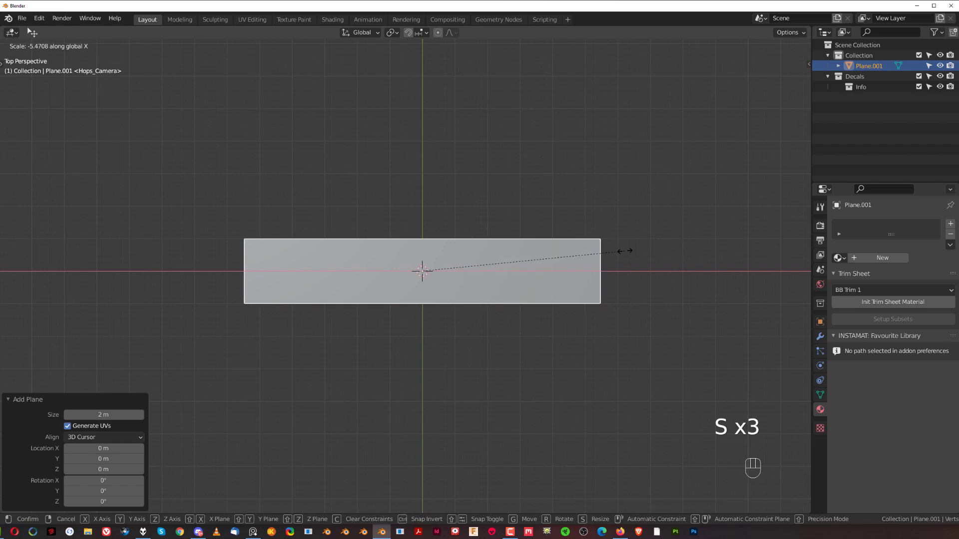
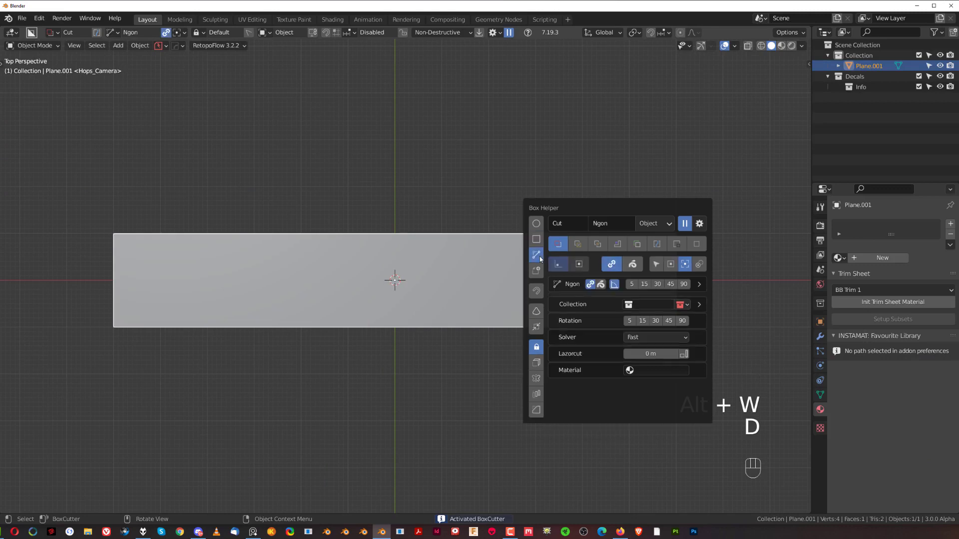
Step: Carve the strip with a BoxCutter Ngon cut into a thin bar rising into a raised block
left_click_drag(511, 262, 562, 253)
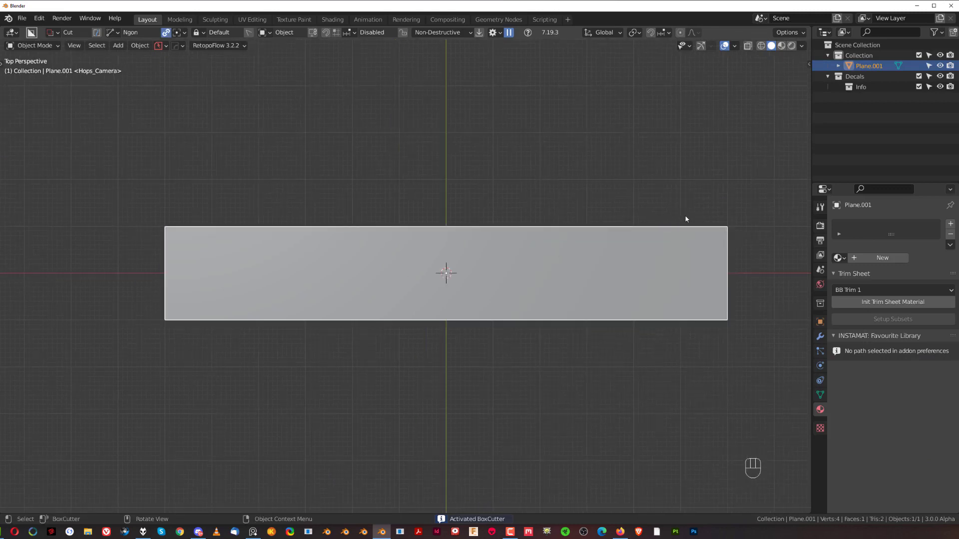
left_click_drag(648, 235, 573, 306)
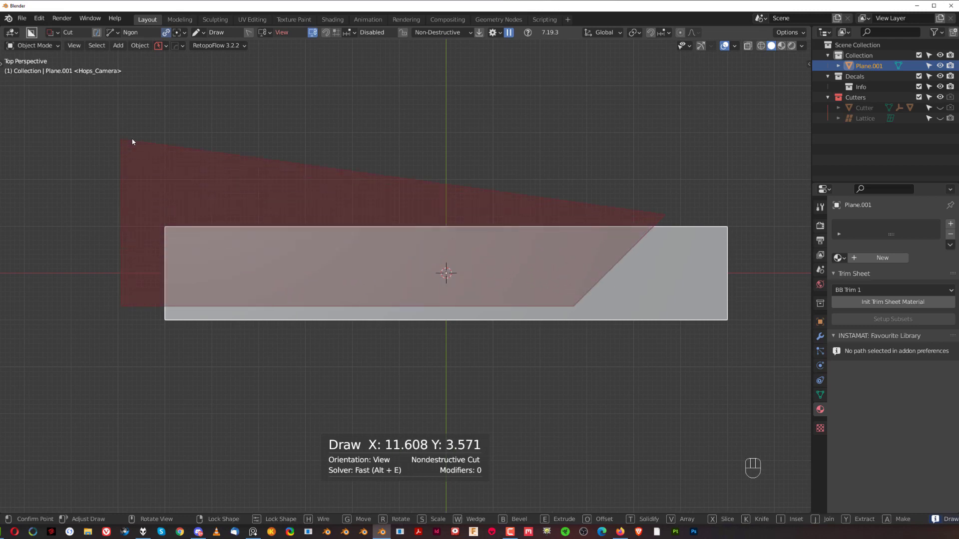
left_click(482, 205)
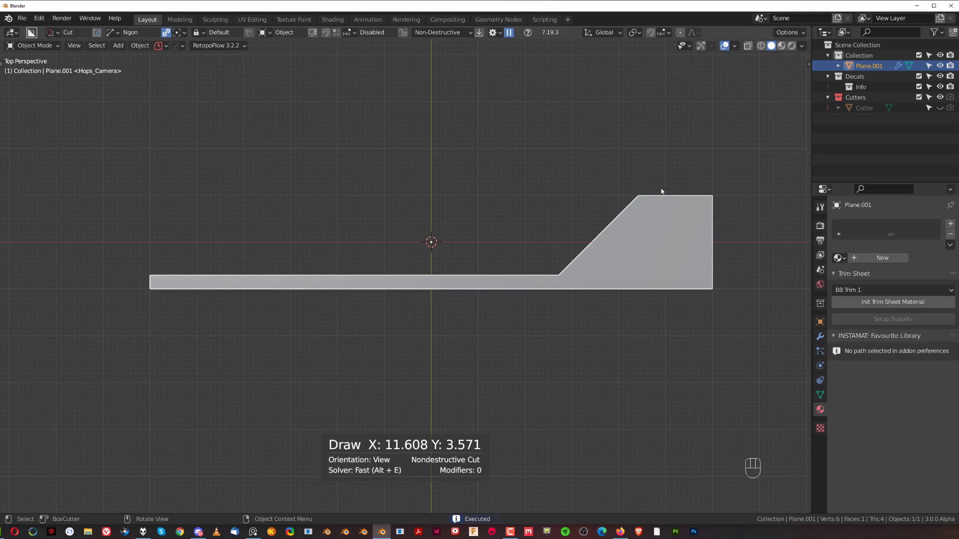
left_click_drag(660, 194, 566, 290)
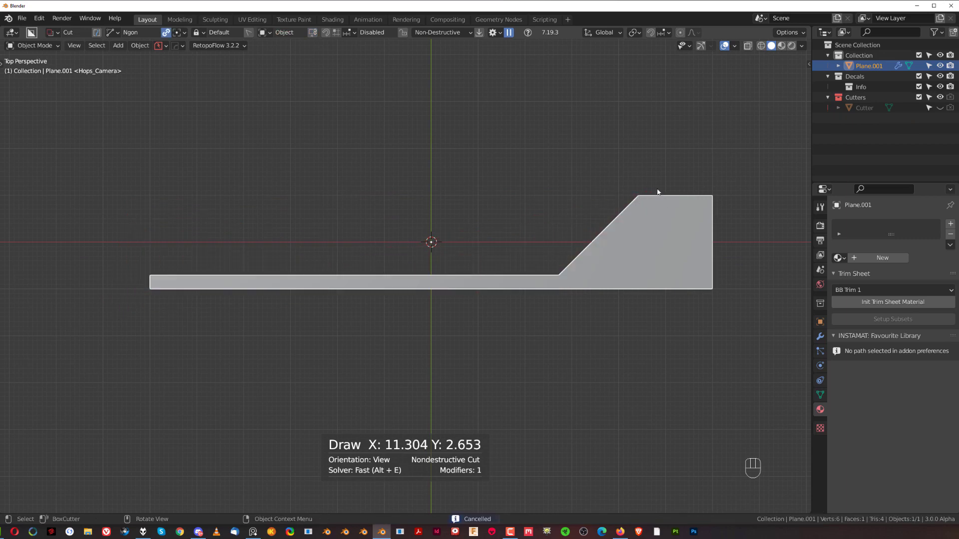
Step: Slice a narrow parallel stripe along the bar's diagonal edge with BoxCutter Slice mode
left_click_drag(660, 192, 565, 286)
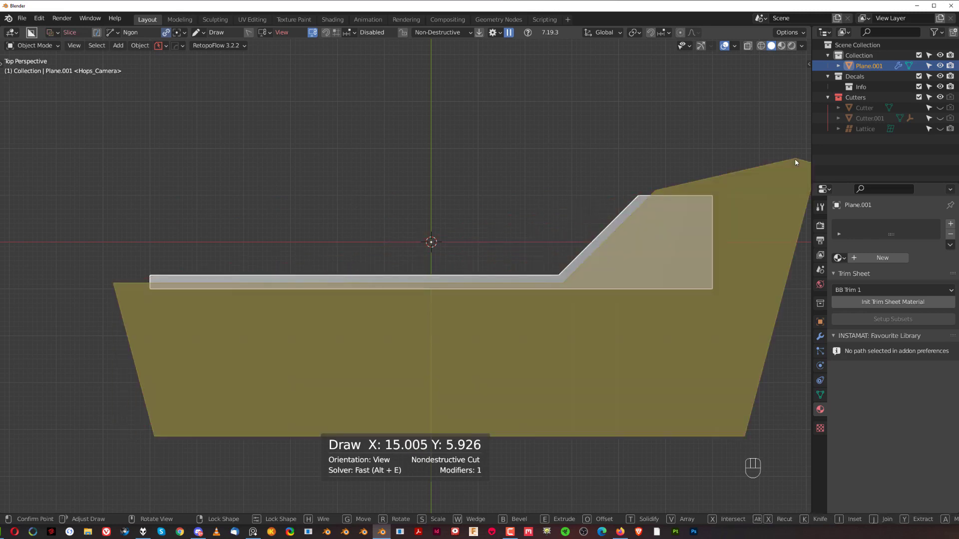
left_click(491, 279)
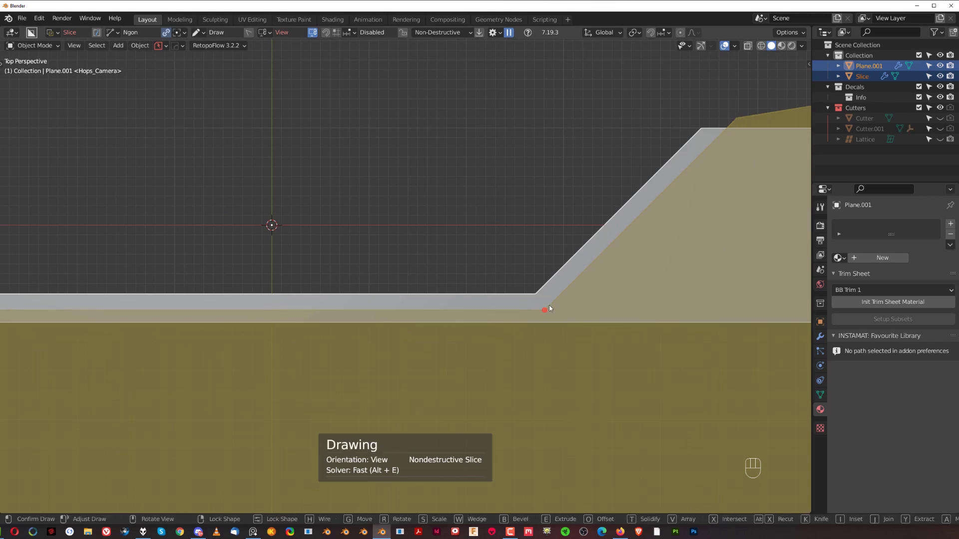
left_click_drag(369, 274, 439, 266)
left_click(506, 231)
left_click_drag(516, 230, 396, 243)
left_click(619, 279)
Step: Check the booleans in the HardOps menu, then cut over the block to separate the stripe
key("q")
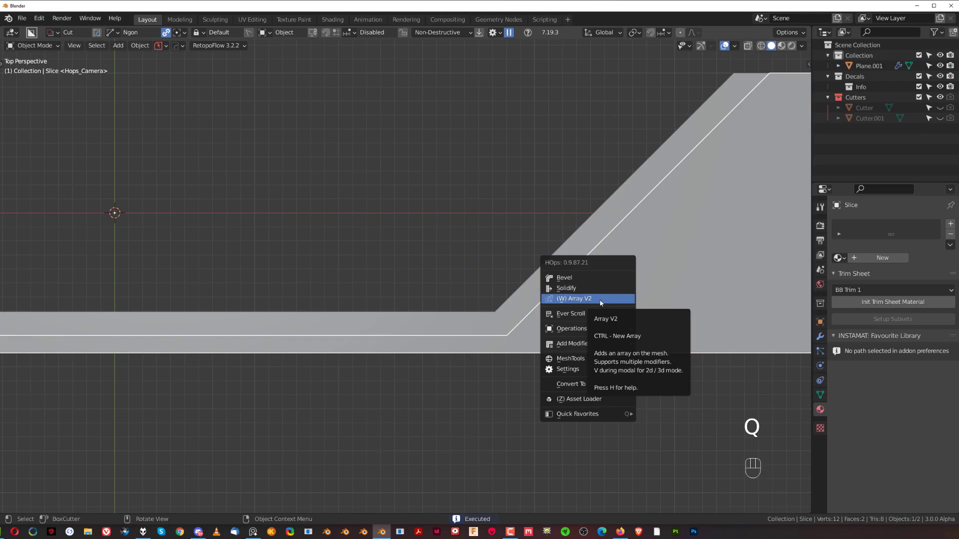
key("q")
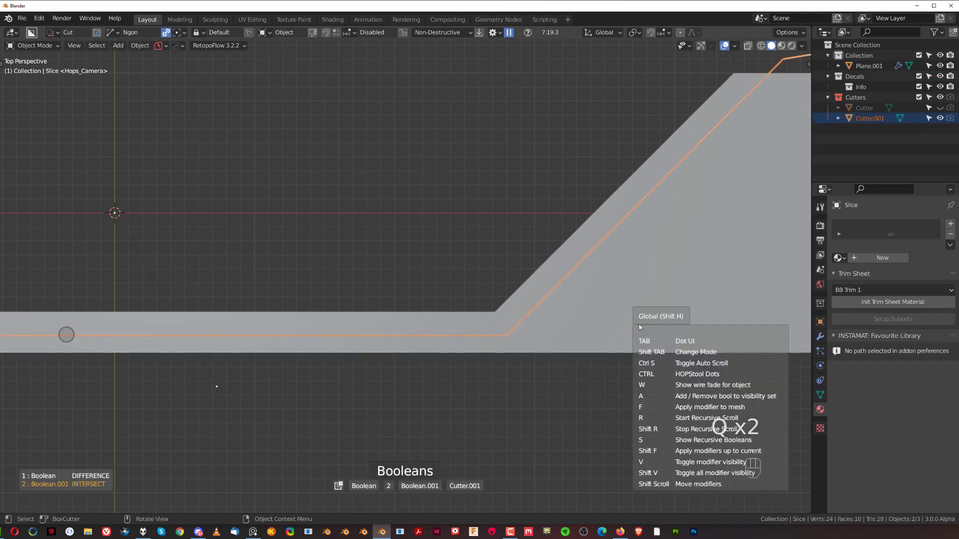
left_click_drag(495, 286, 451, 296)
key("g")
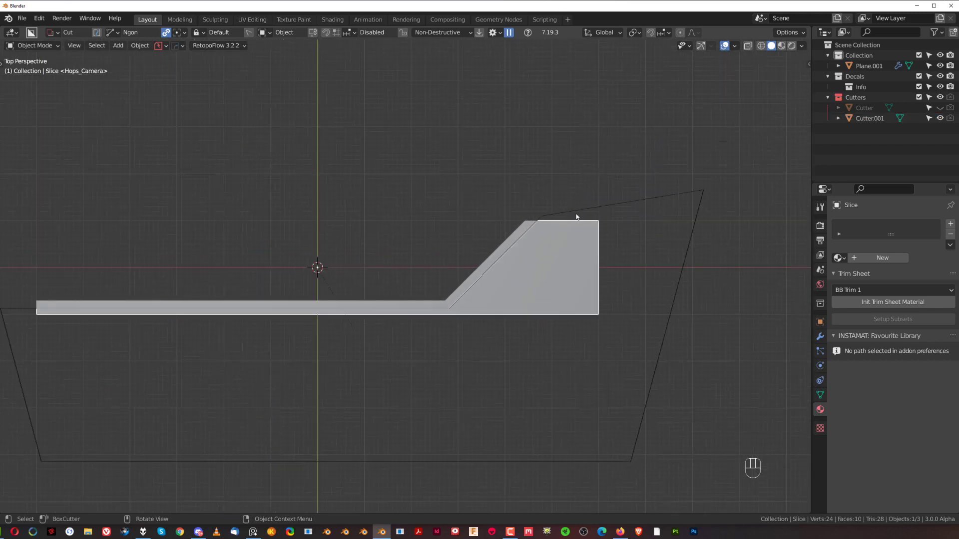
left_click_drag(561, 235, 451, 357)
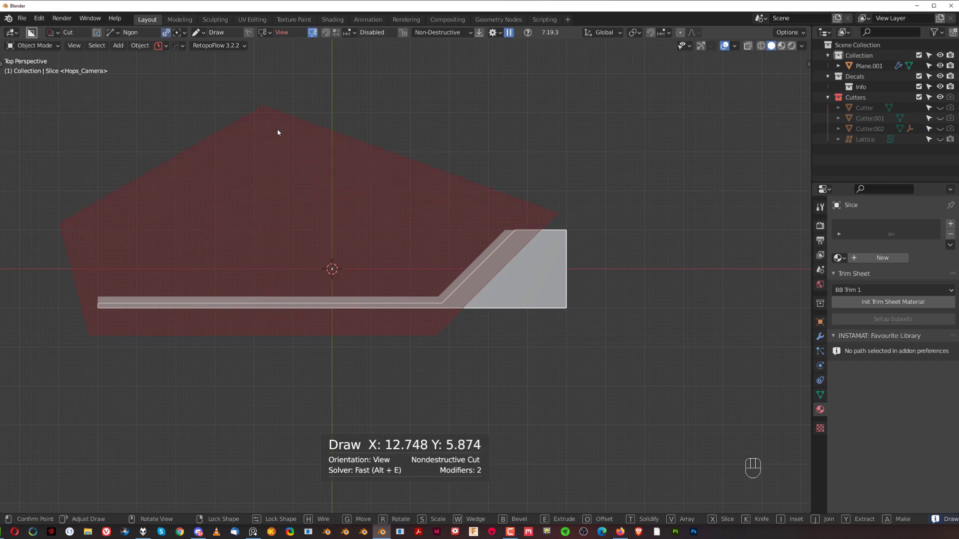
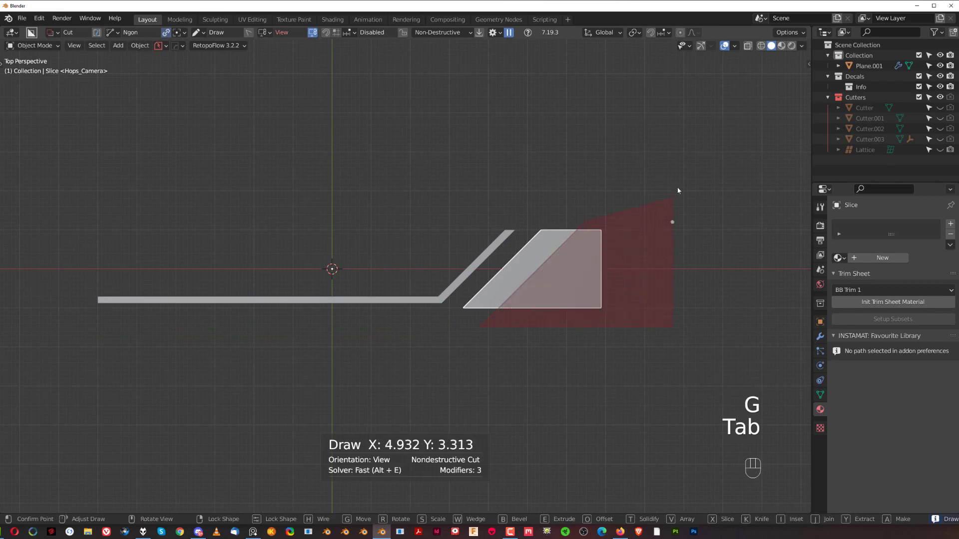
left_click(477, 267)
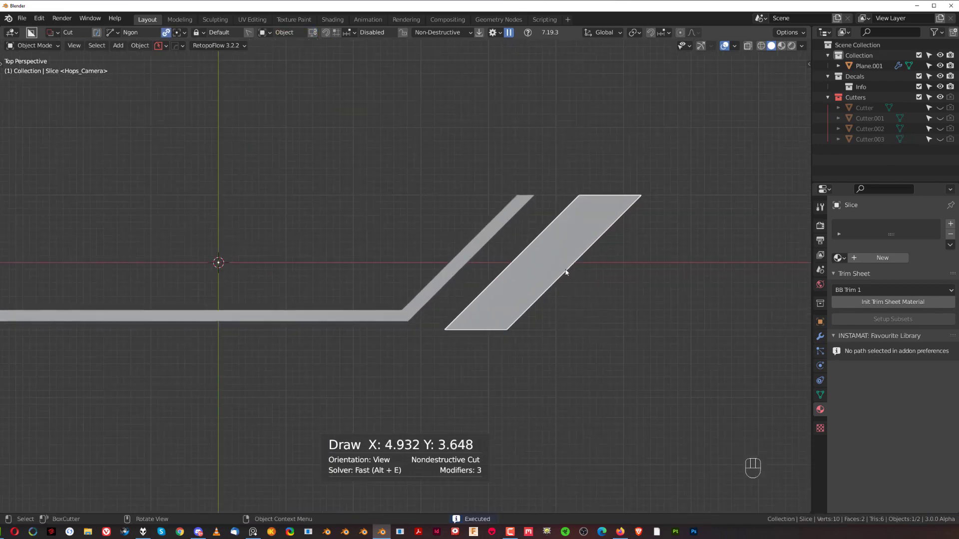
Step: Trim the raised end with further Ngon cuts into a separate slanted parallelogram
left_click_drag(526, 261, 379, 219)
left_click_drag(408, 254, 548, 250)
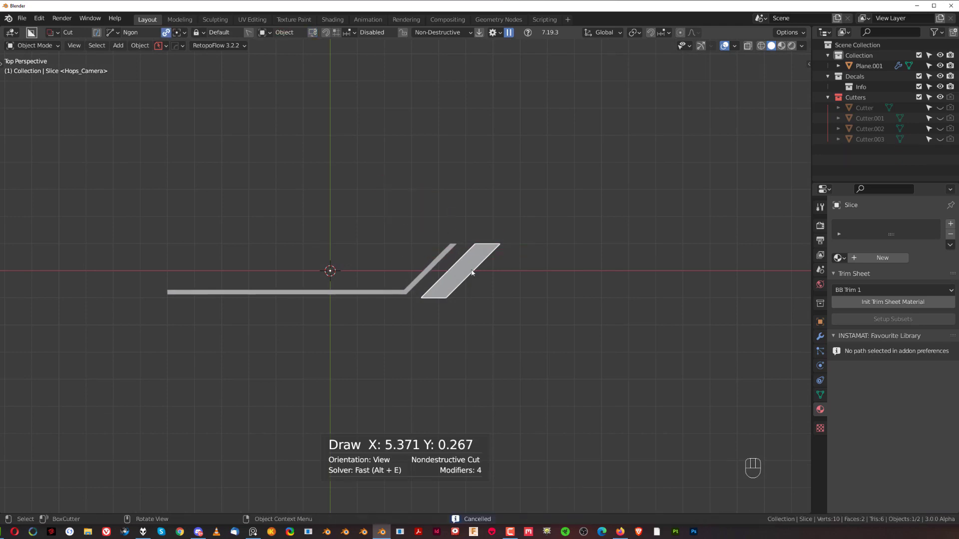
left_click(436, 259)
left_click_drag(401, 240, 521, 244)
left_click_drag(433, 254, 564, 239)
left_click(457, 206)
left_click(452, 220)
left_click_drag(561, 253, 518, 260)
Step: Delete the leftover extra object and select the parallelogram piece
left_click(350, 298)
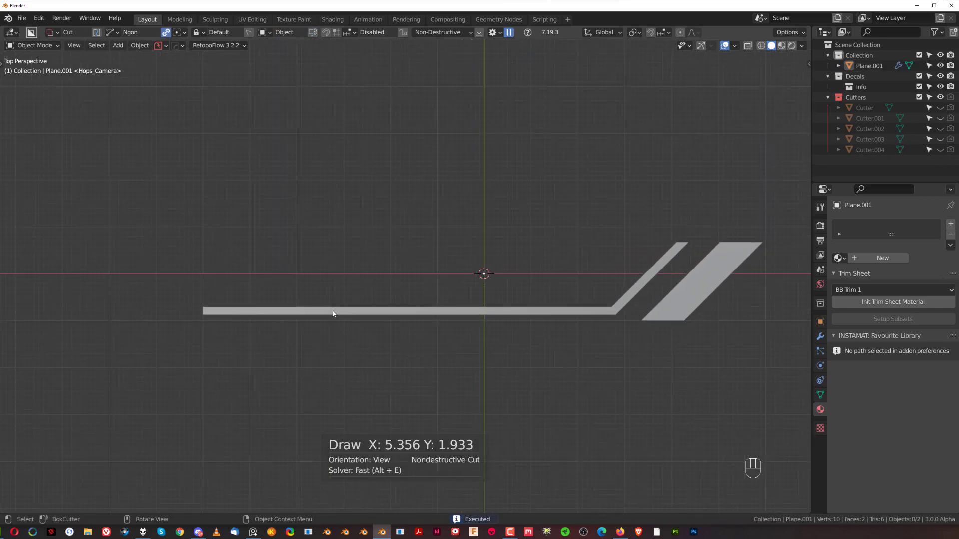
key("x")
left_click(453, 258)
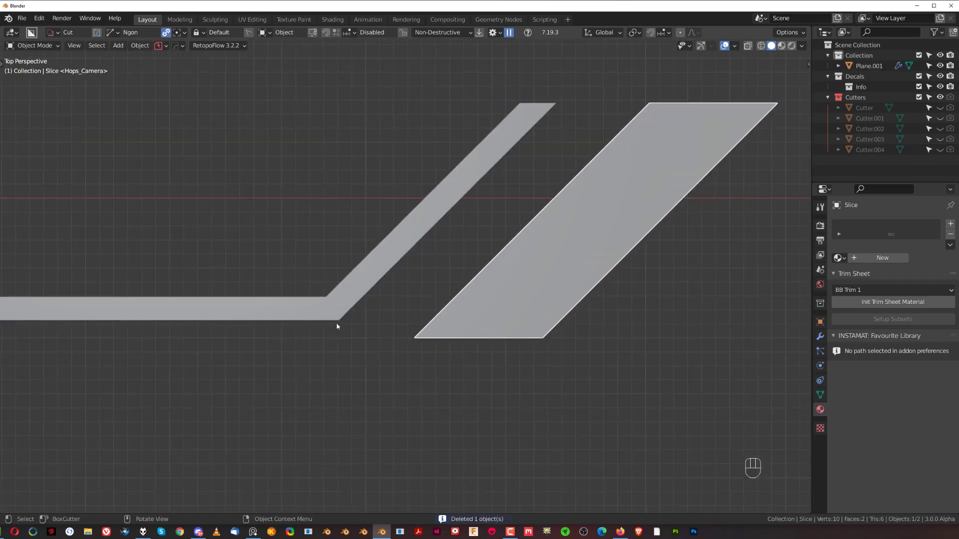
Step: Edge-slide the parallelogram's lower edge in Edit Mode, then add an emptied text object
key("Tab")
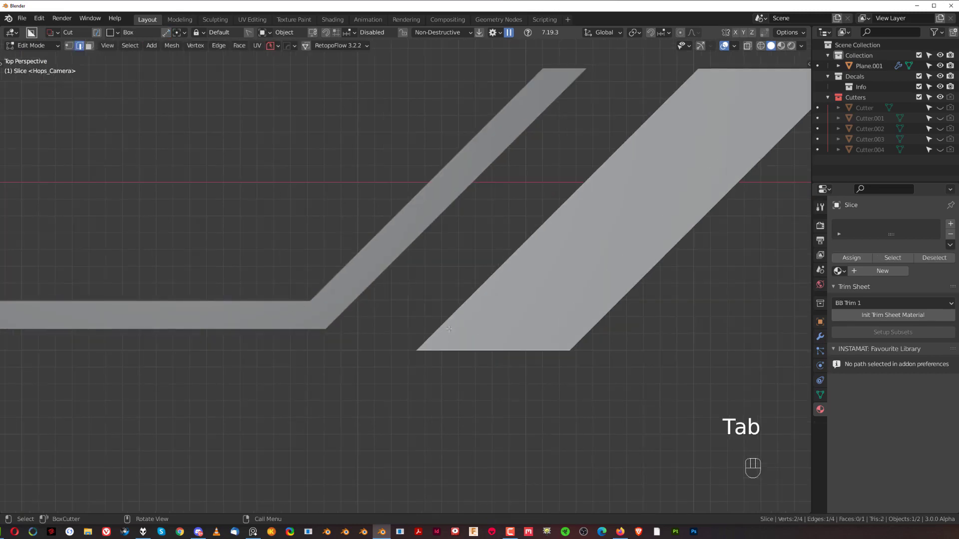
key("g")
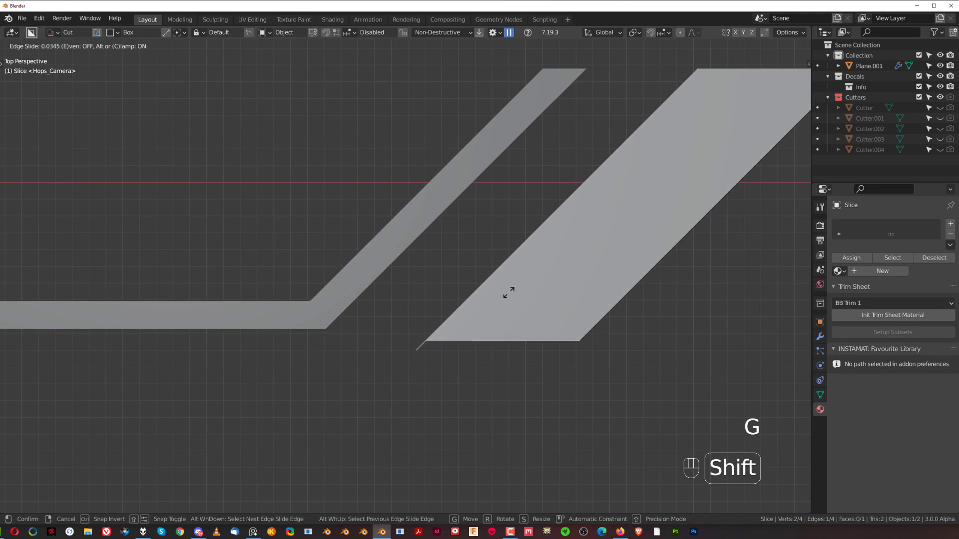
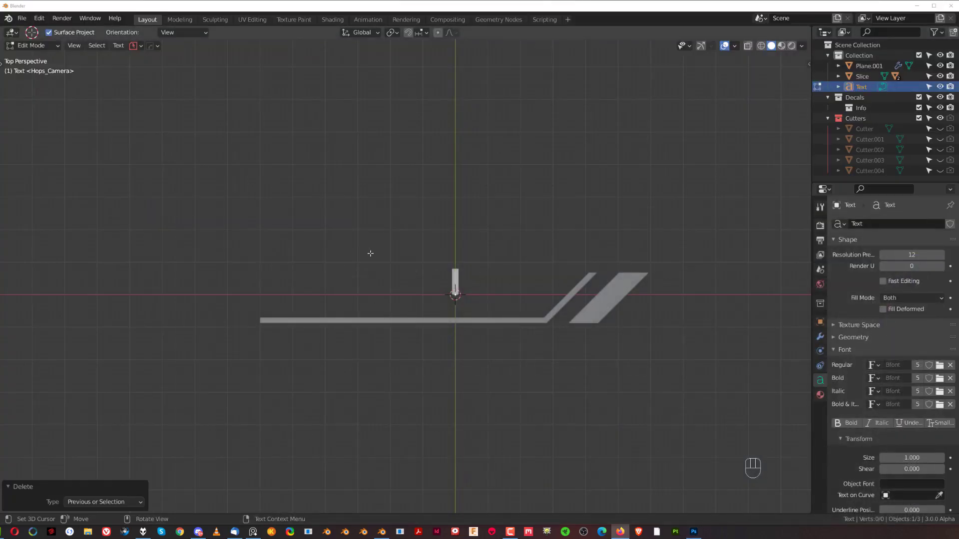
left_click(941, 373)
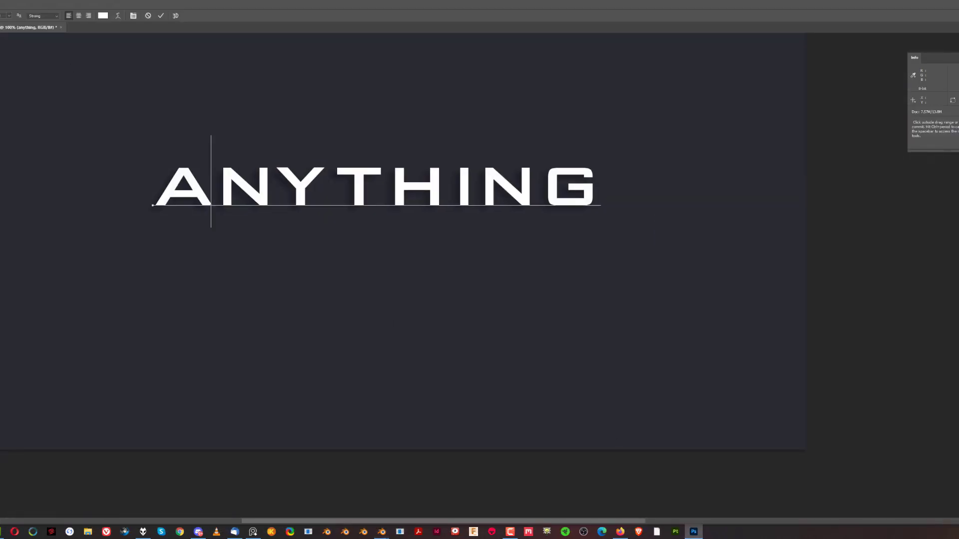
Step: Browse C:\Windows\Fonts from the text's Regular font slot to load a new typeface
left_click(123, 12)
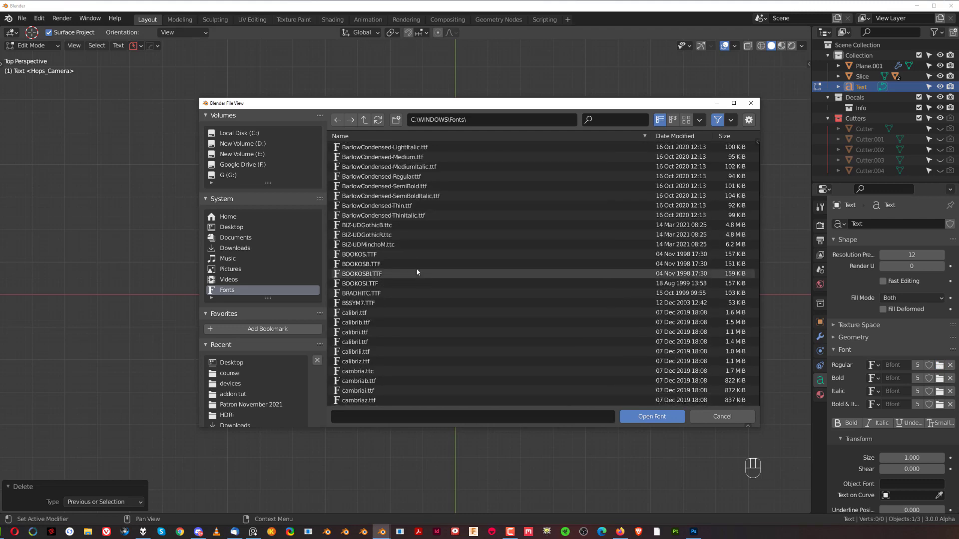
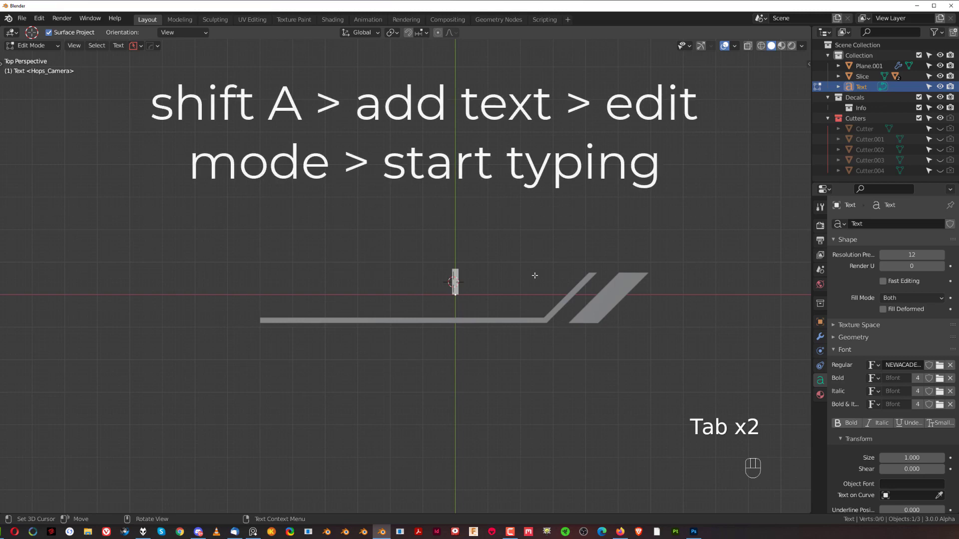
Step: Replace the placeholder characters with the title 'AIR LOCK' and leave text editing
key("a")
key("a")
key("BackSpace")
key("BackSpace")
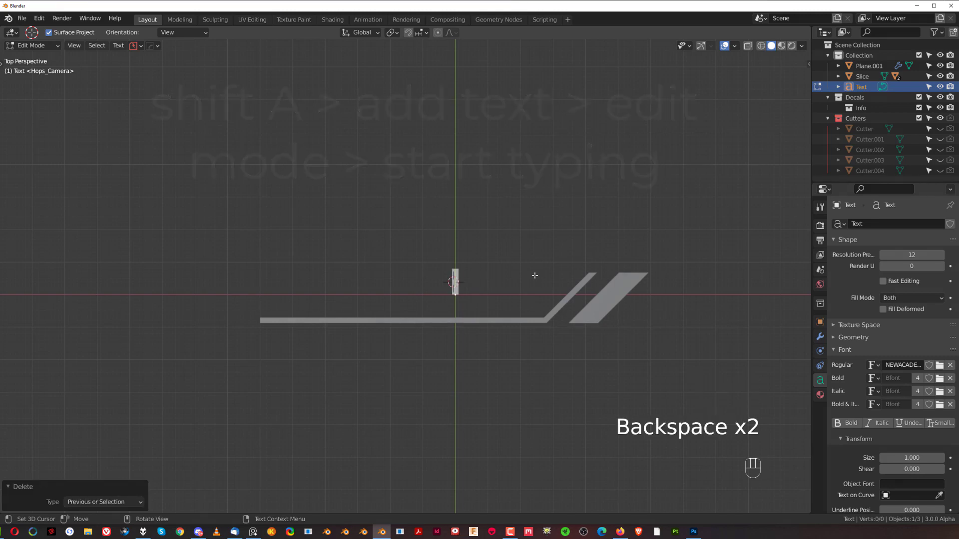
key("a")
key("i")
key("r")
key("space")
key("l")
key("o")
key("c")
key("k")
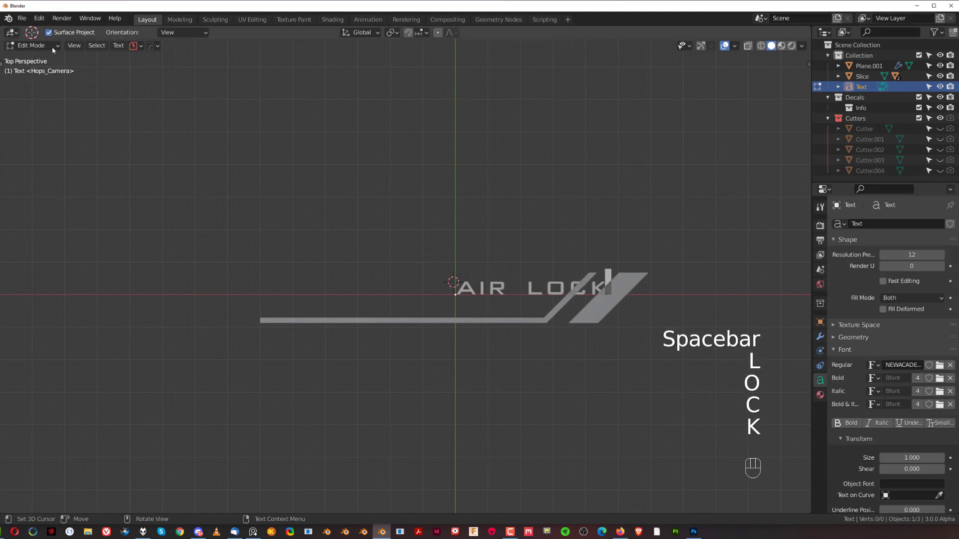
key("Tab")
Step: Scale up the AIR LOCK text and position it above the underline, left of the stripes
key("g")
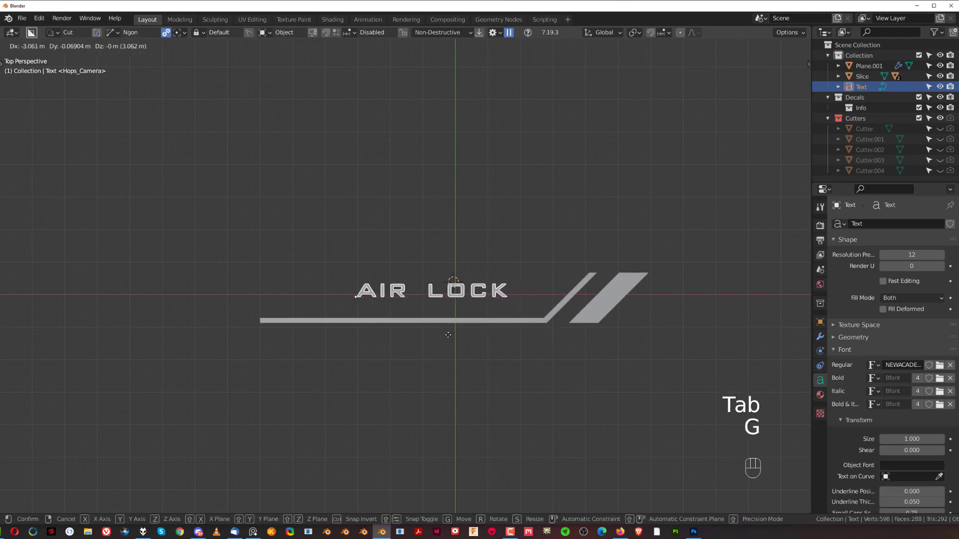
key("s")
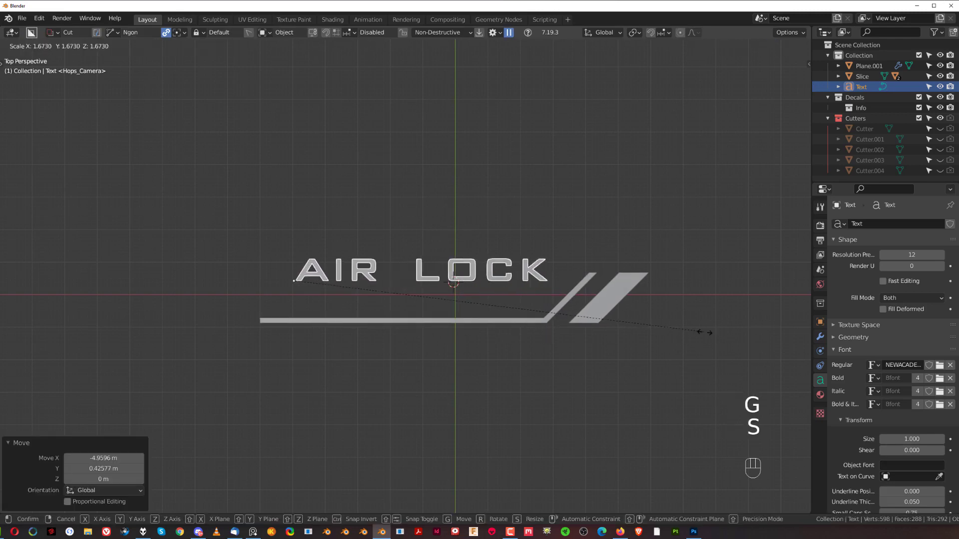
key("g")
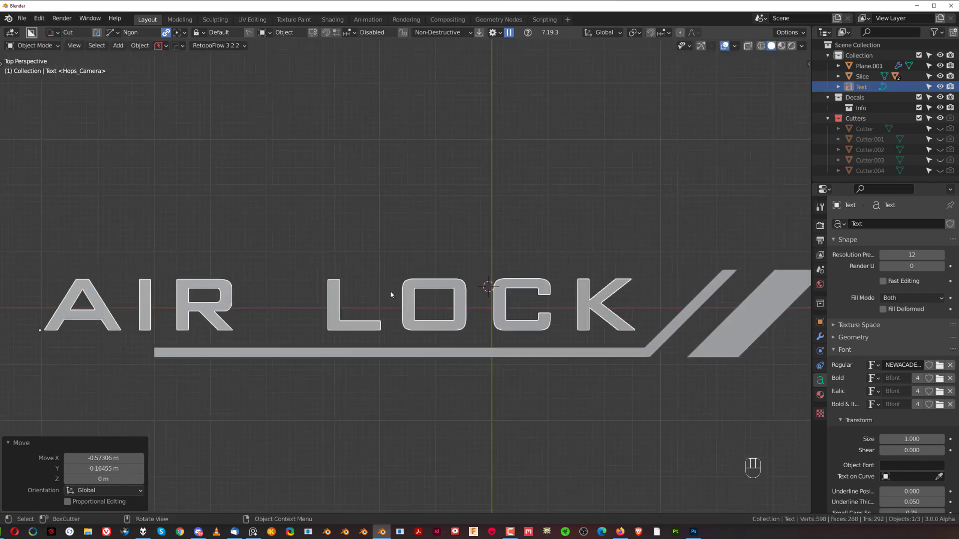
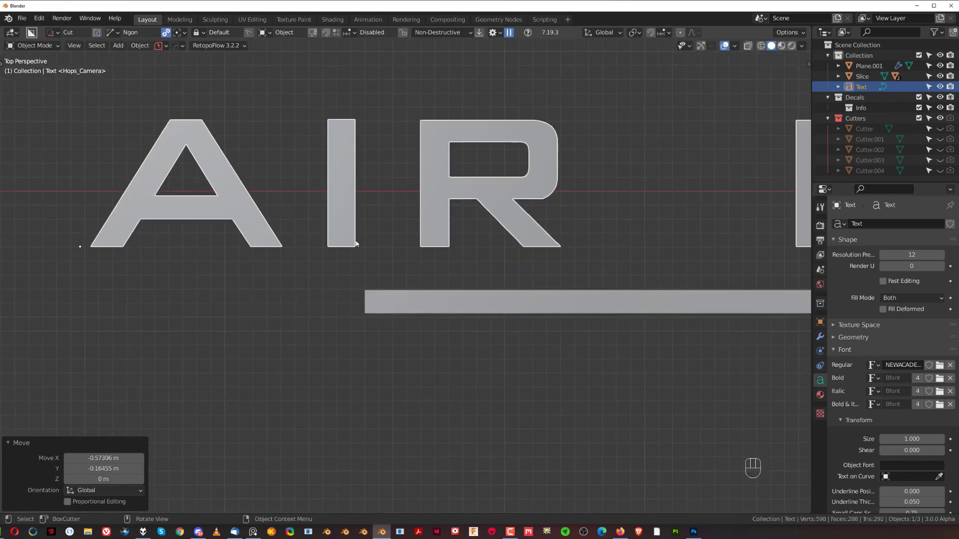
left_click(328, 303)
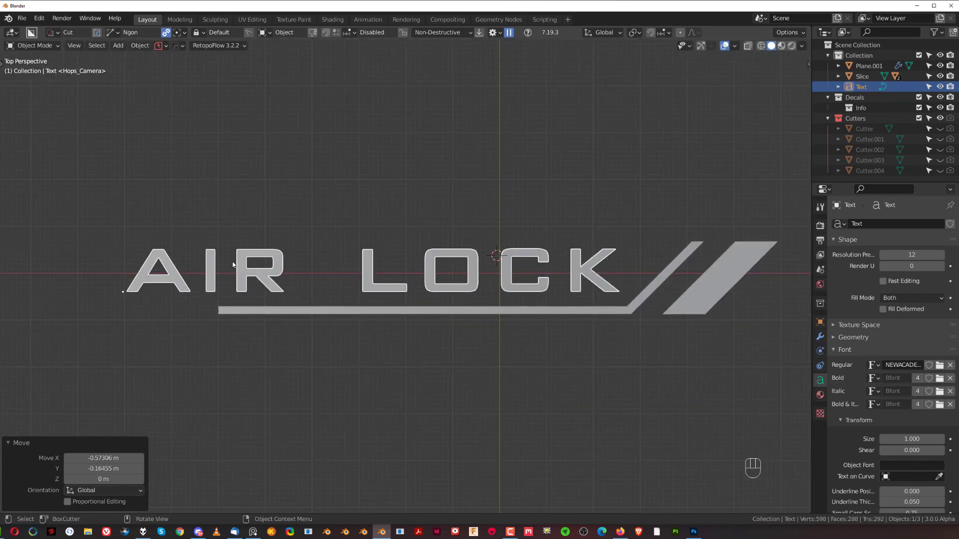
key("g")
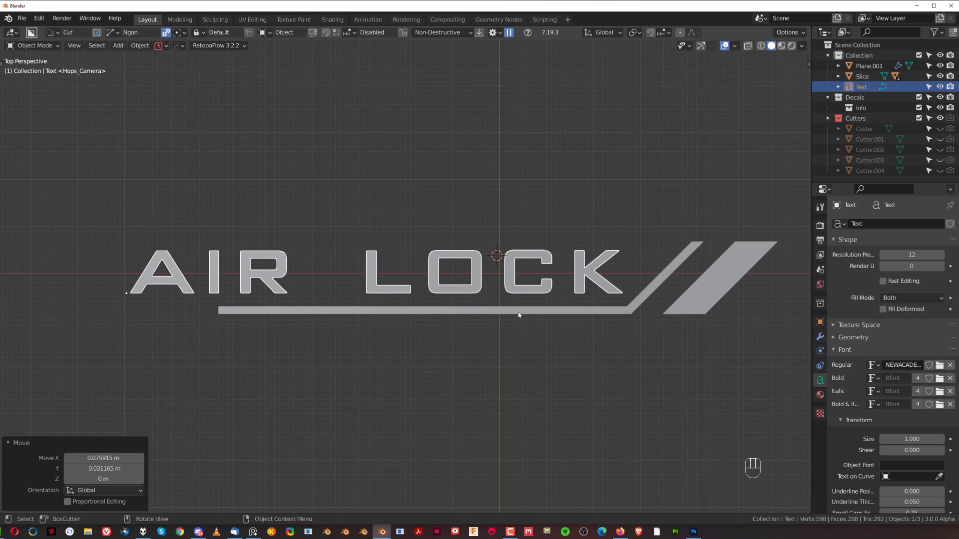
key("g")
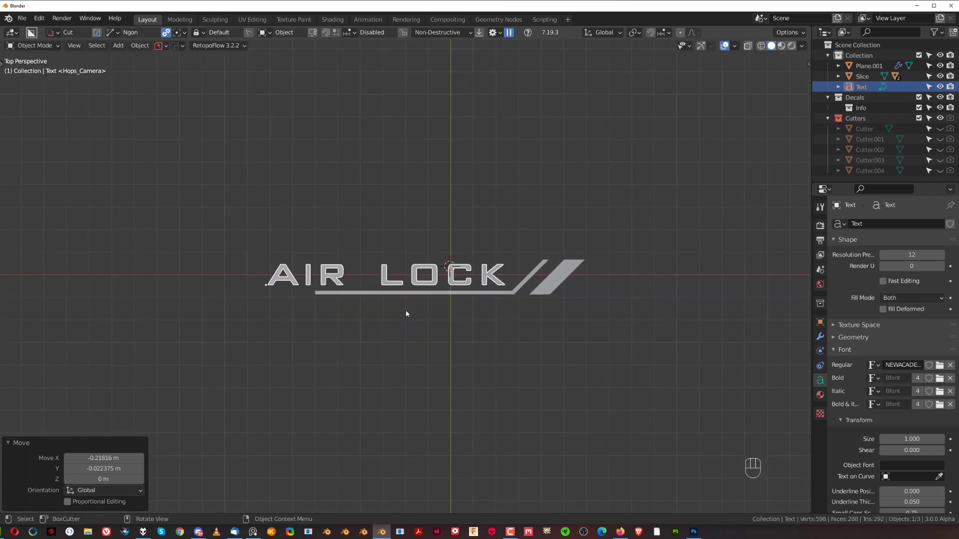
Step: Enlarge the AIR LOCK text slightly and shift it left over the underline
left_click(396, 304)
middle_click(393, 275)
left_click(410, 283)
key("s")
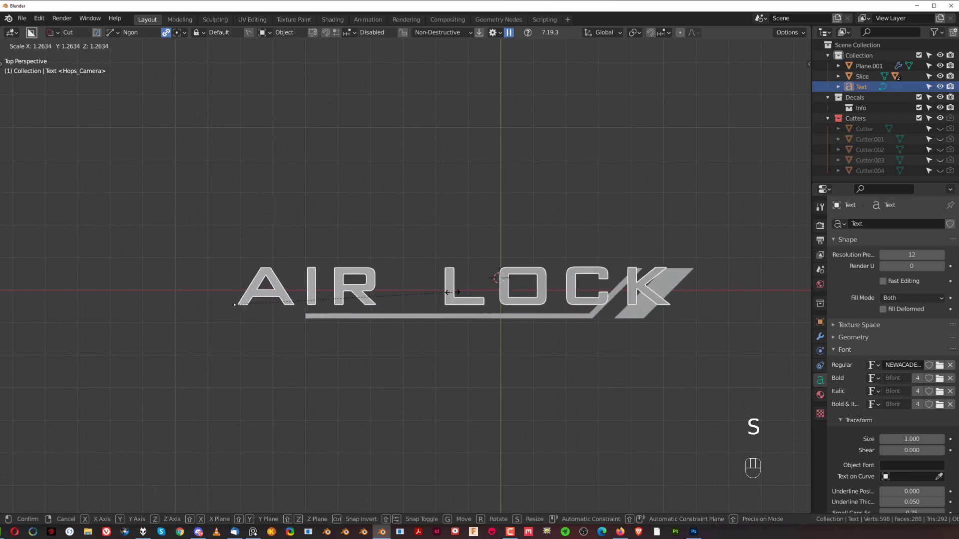
key("g")
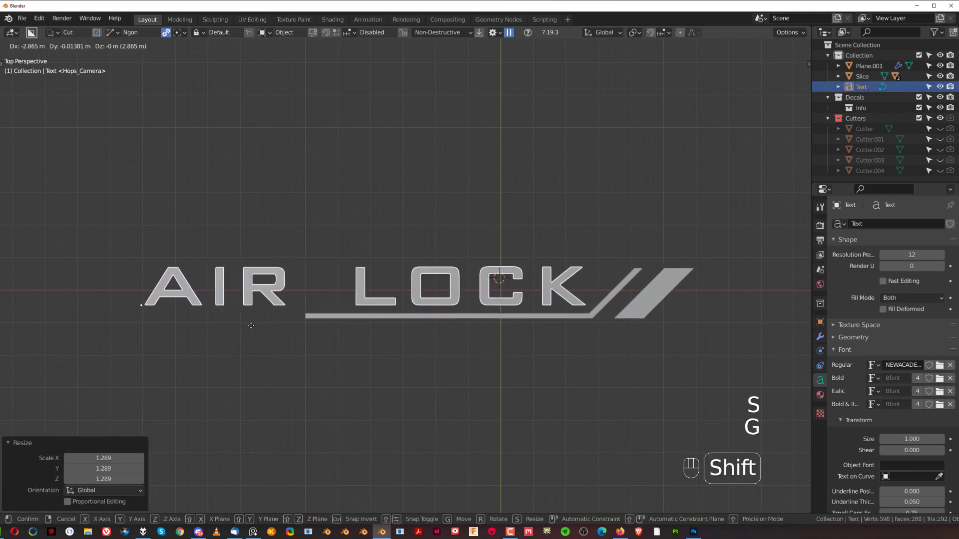
left_click(364, 279)
left_click(365, 280)
left_click(489, 296)
Step: Edit the text down to just 'AIR', removing the LOCK letters
key("Tab")
key("Left")
key("Left")
key("Left")
key("Left")
key("Left")
key("Right")
key("Tab")
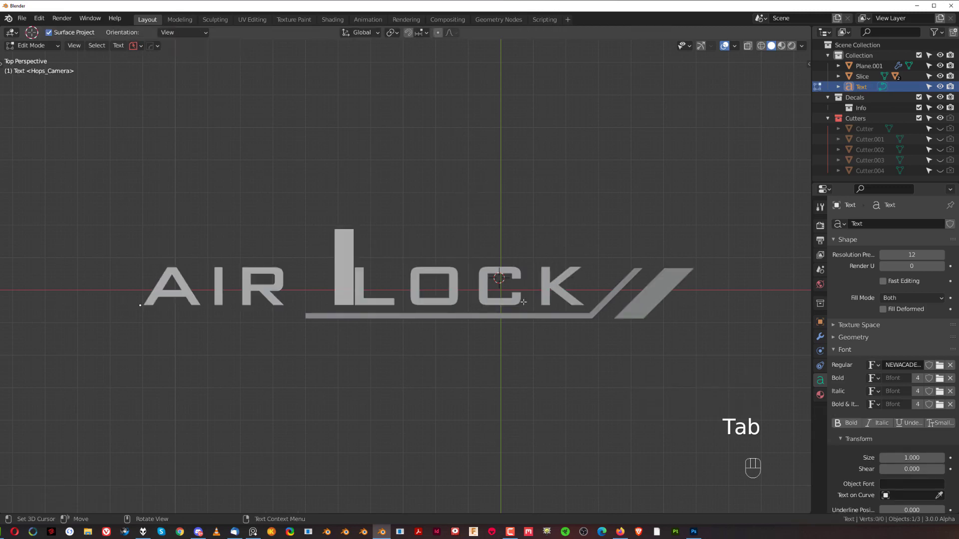
key("Right")
key("Right")
key("Right")
key("Right")
key("BackSpace")
key("BackSpace")
key("BackSpace")
key("BackSpace")
key("BackSpace")
key("BackSpace")
key("r")
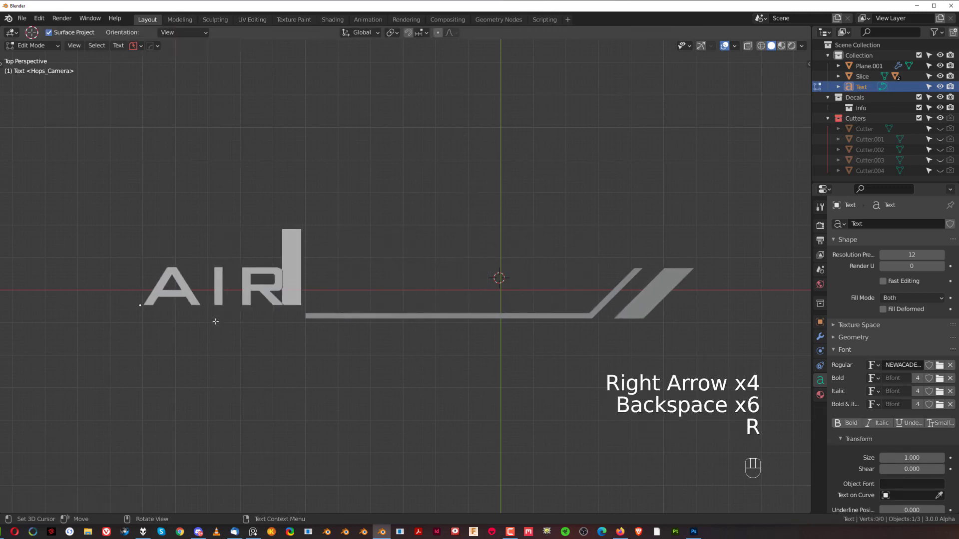
key("Tab")
Step: Duplicate the AIR text, retype the copy as 'LOCK' and slide it sideways for spacing
key("shift+d")
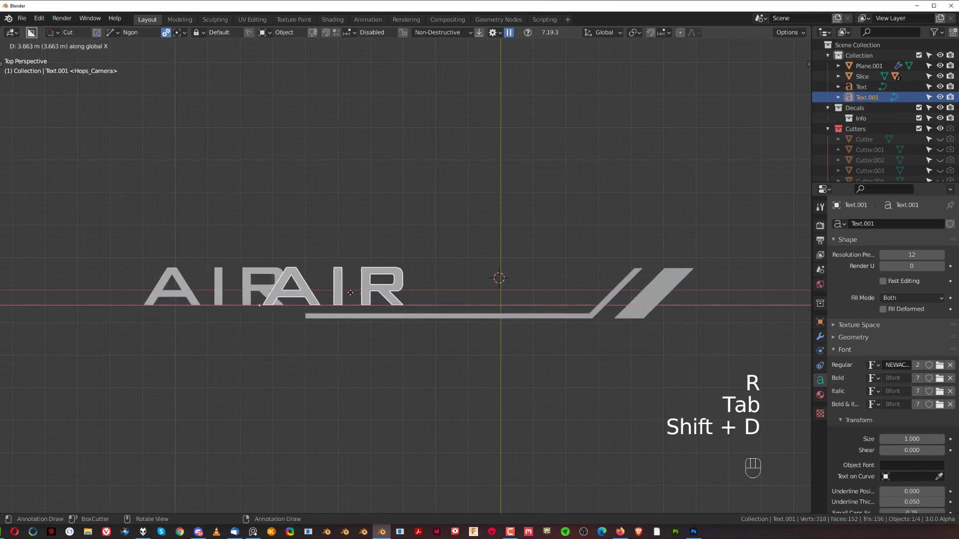
key("Tab")
key("BackSpace")
key("BackSpace")
key("BackSpace")
key("l")
key("o")
key("c")
key("k")
key("Tab")
key("g")
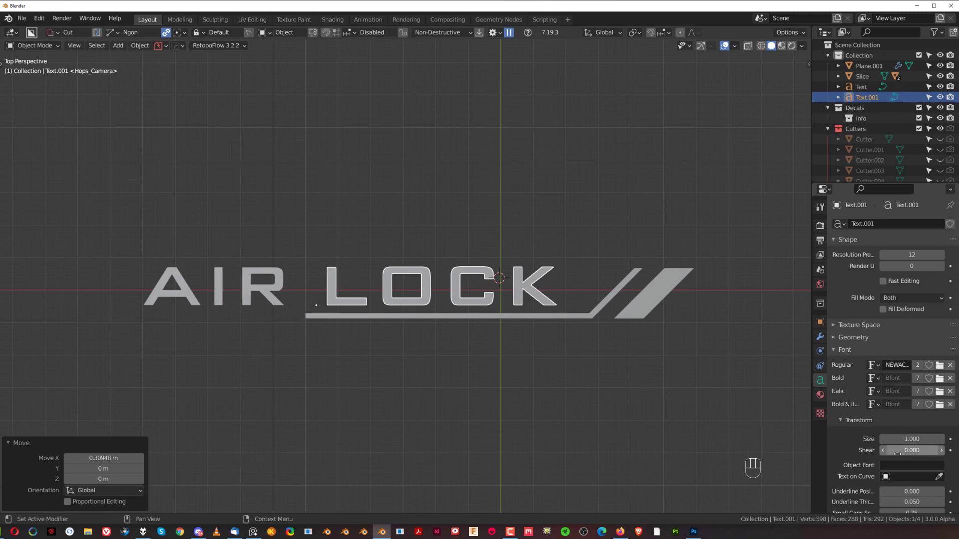
key("g")
key("g")
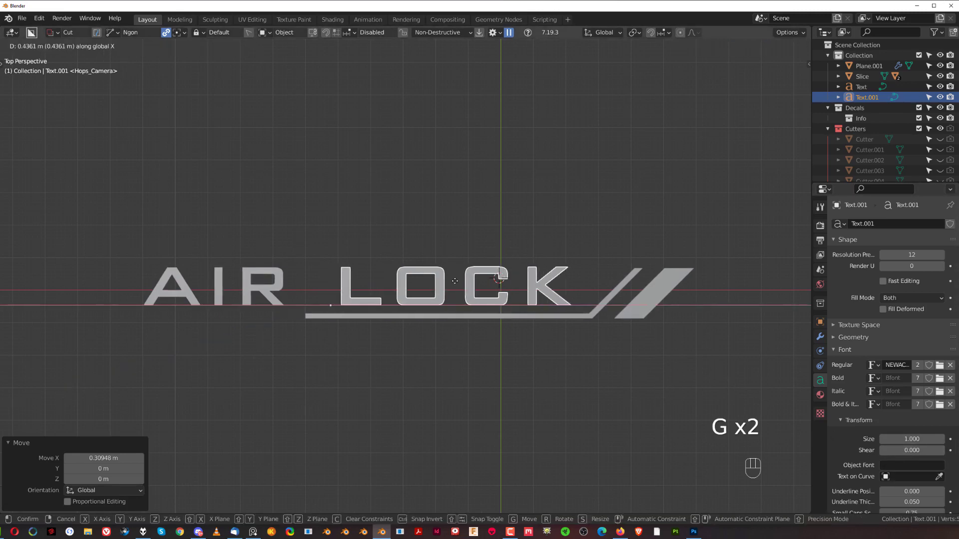
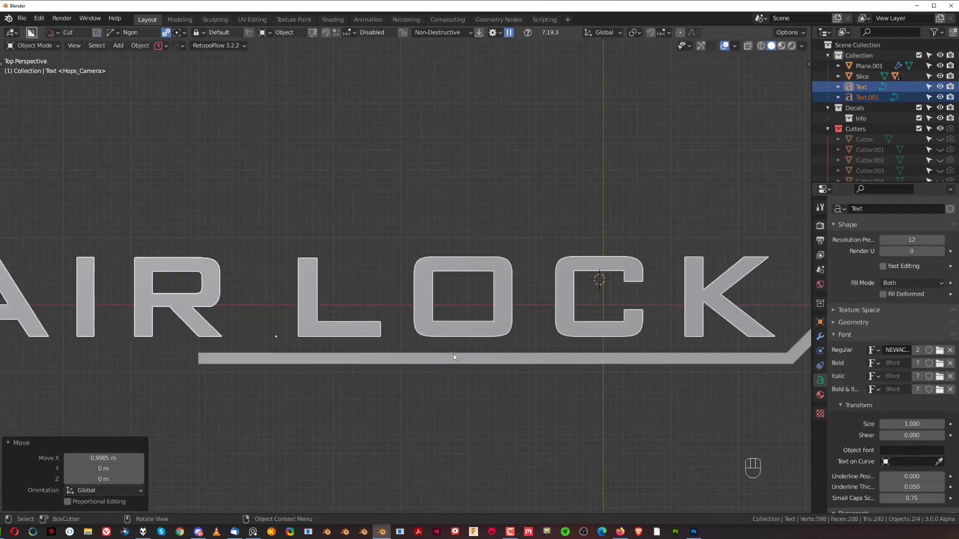
Step: Resize both words together and fine-tune their position along the stripe underline
key("s")
key("h")
key("g")
key("g")
key("ctrl+z")
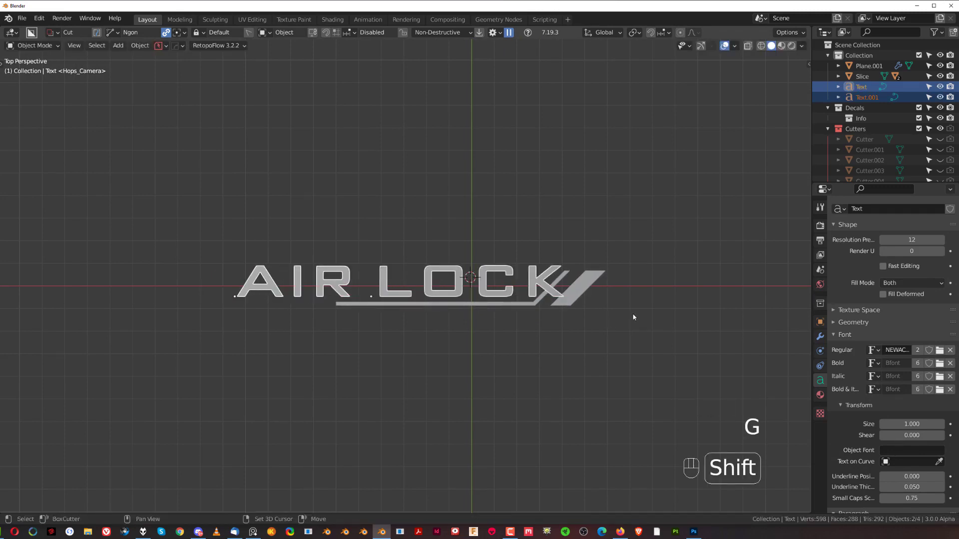
key("s")
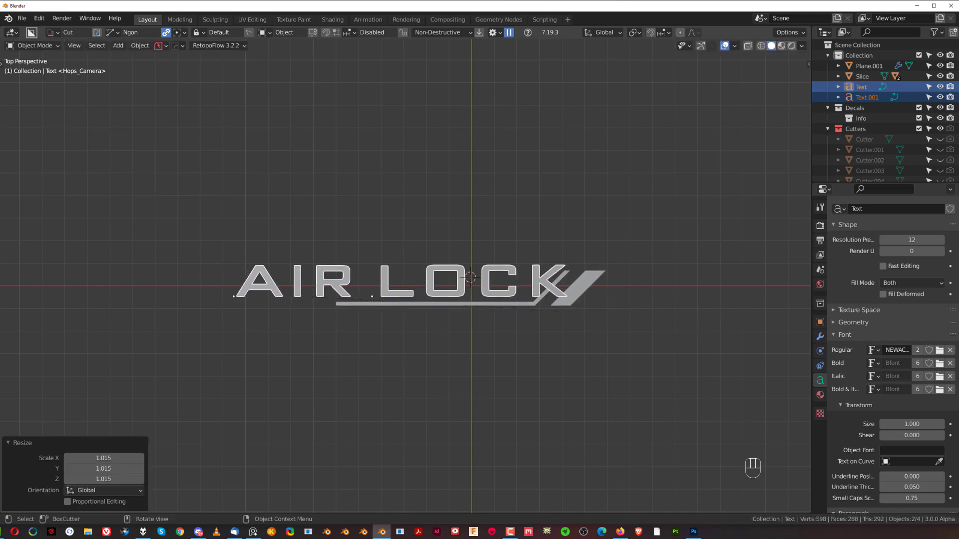
key("g")
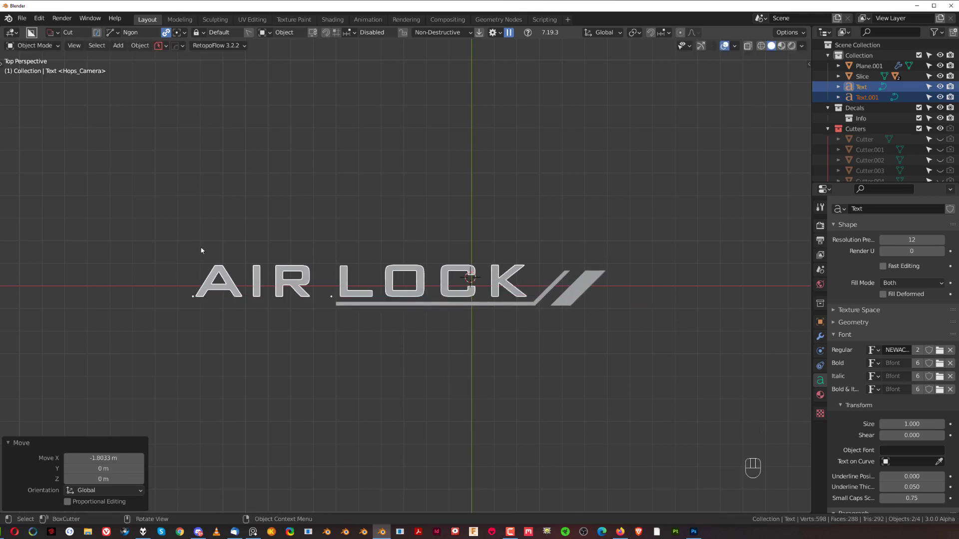
key("s")
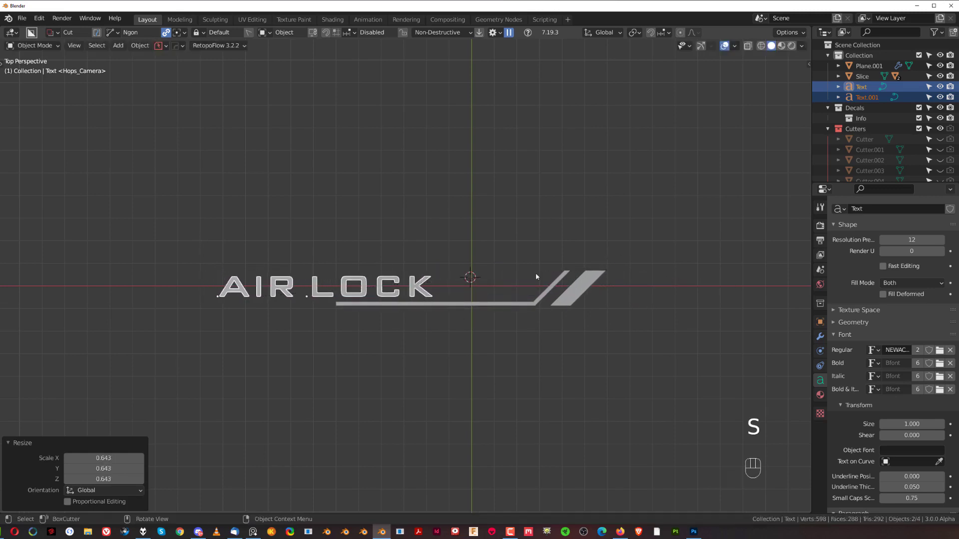
key("g")
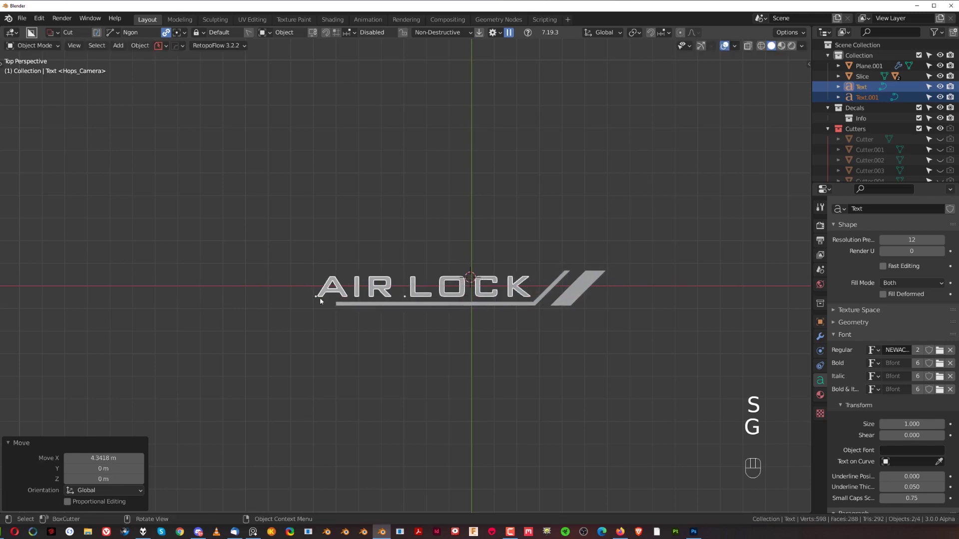
key("s")
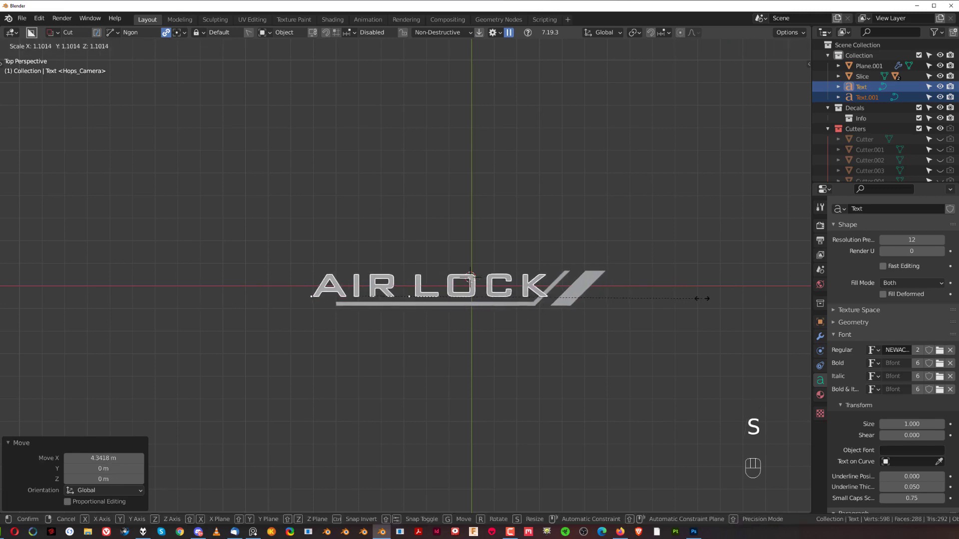
key("g")
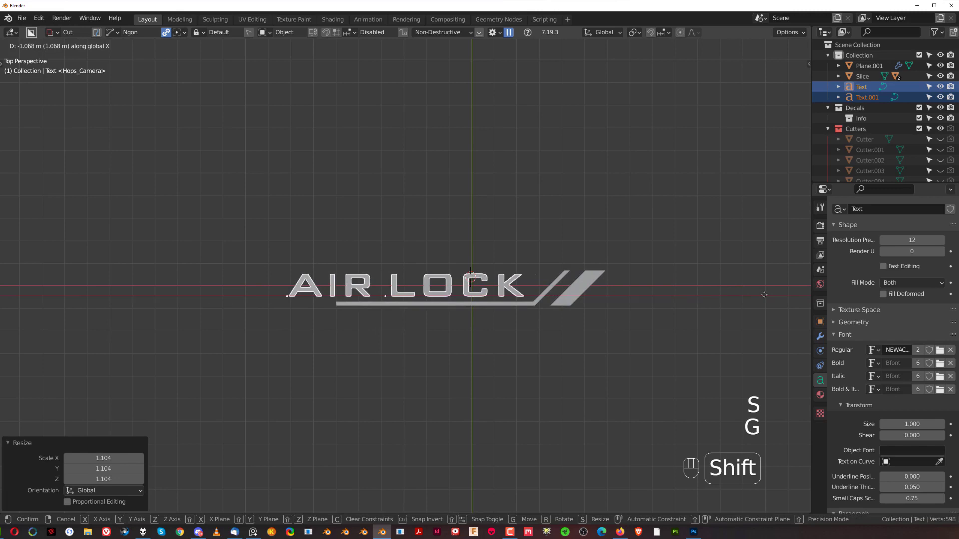
key("s")
key("g")
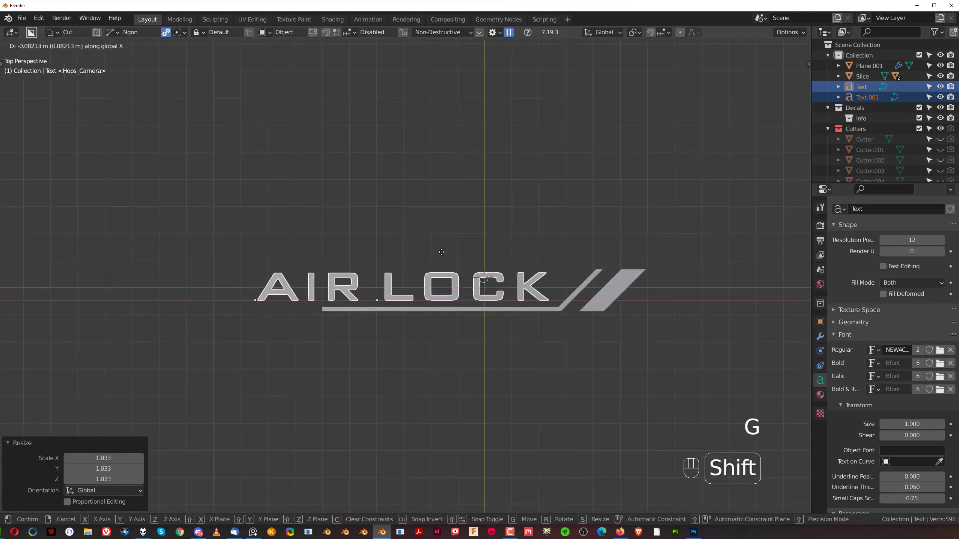
Step: Deselect the text and zoom in across the AIR LOCK title to inspect the layout
left_click(441, 233)
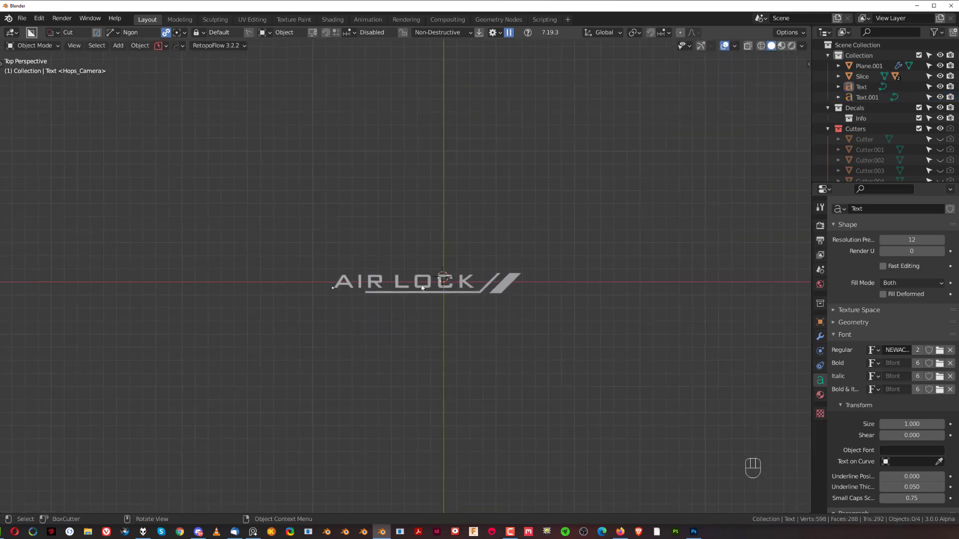
left_click_drag(438, 233, 405, 248)
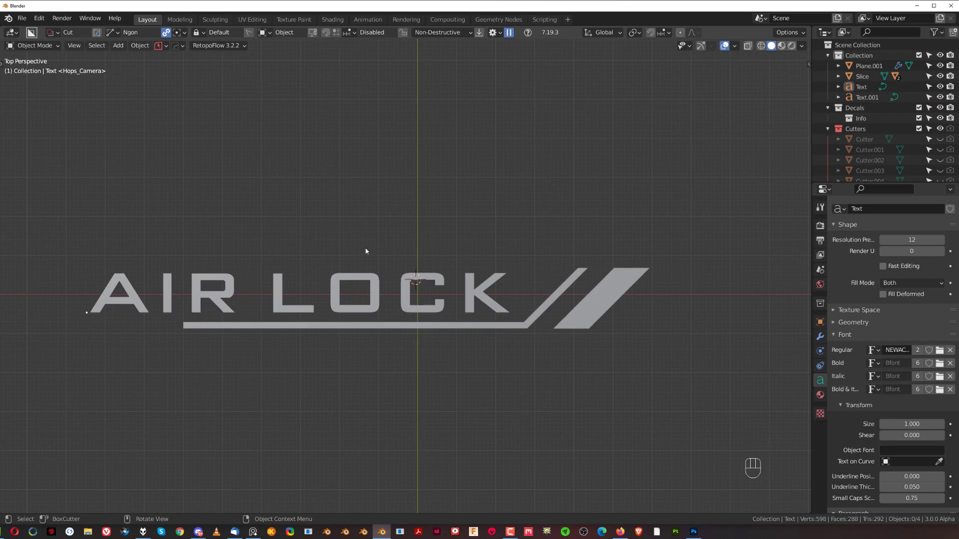
left_click(409, 260)
left_click_drag(428, 275, 429, 267)
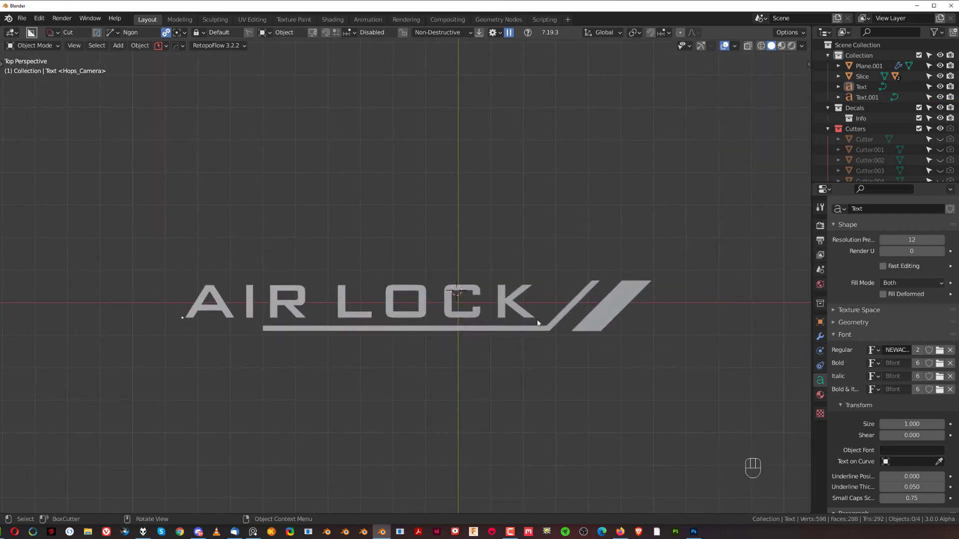
left_click(473, 286)
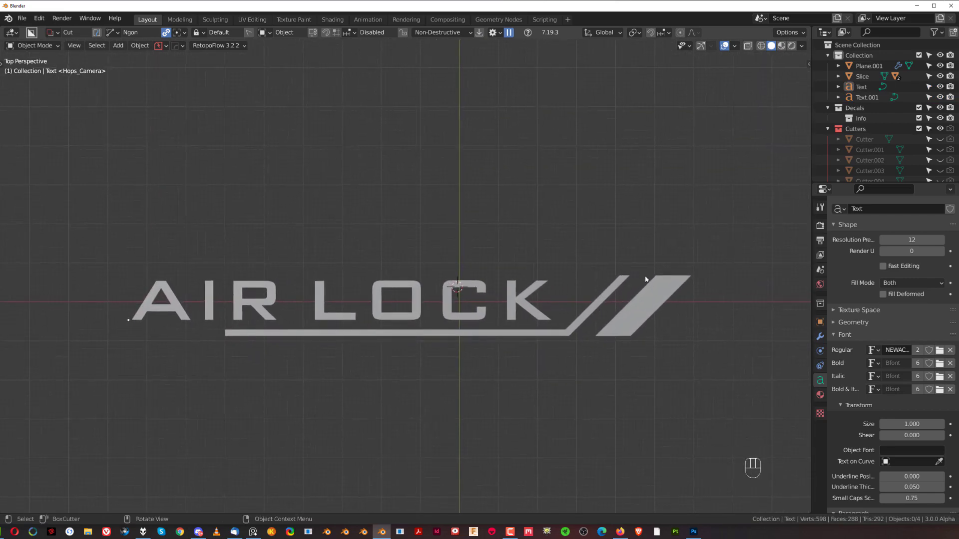
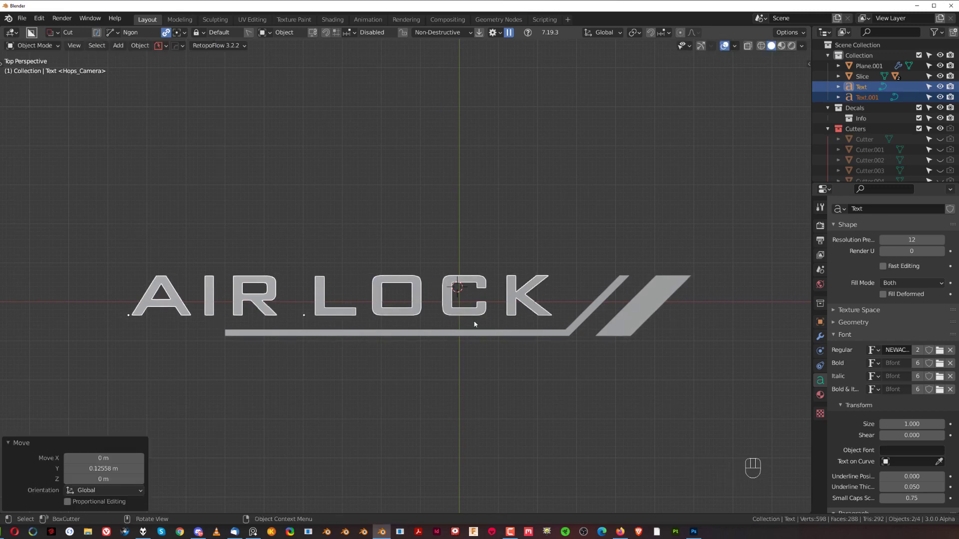
Step: Duplicate the underline stripe and slide it left along X beneath AIR LOCK
left_click(472, 238)
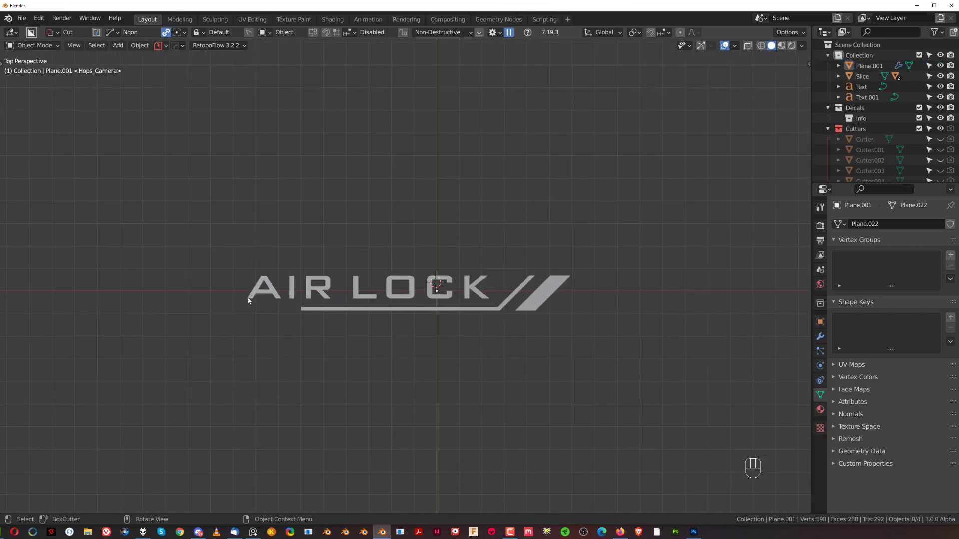
left_click_drag(400, 277, 437, 271)
left_click(338, 263)
key("Tab")
key("Tab")
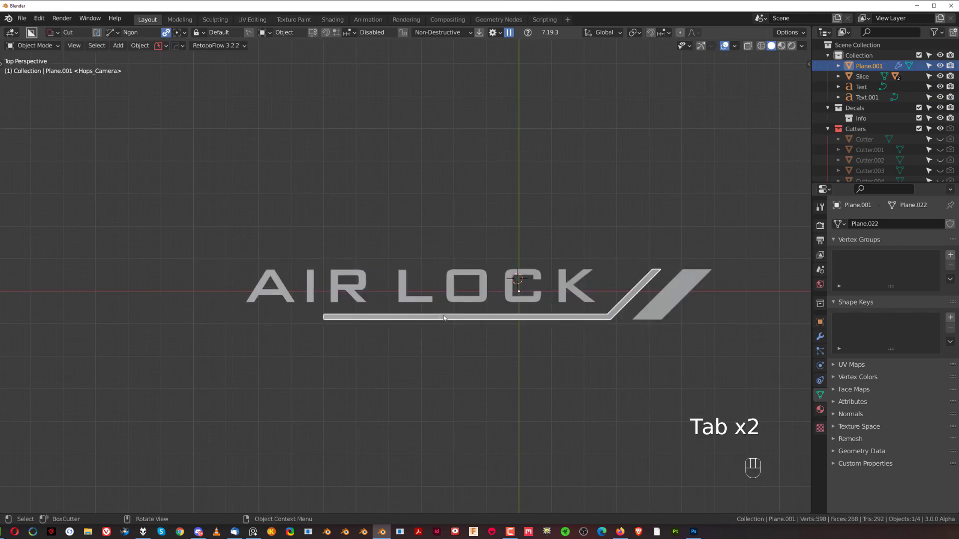
key("shift+d")
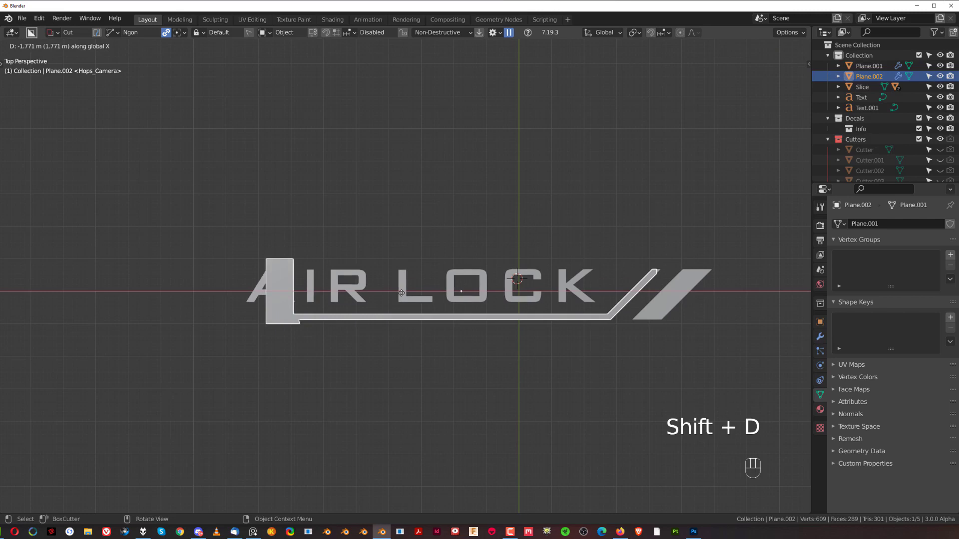
key("q")
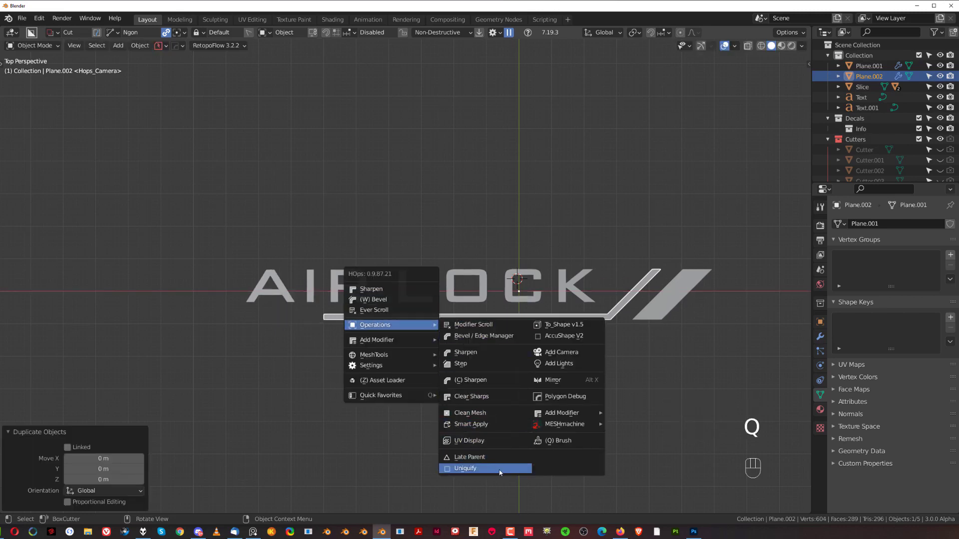
key("g")
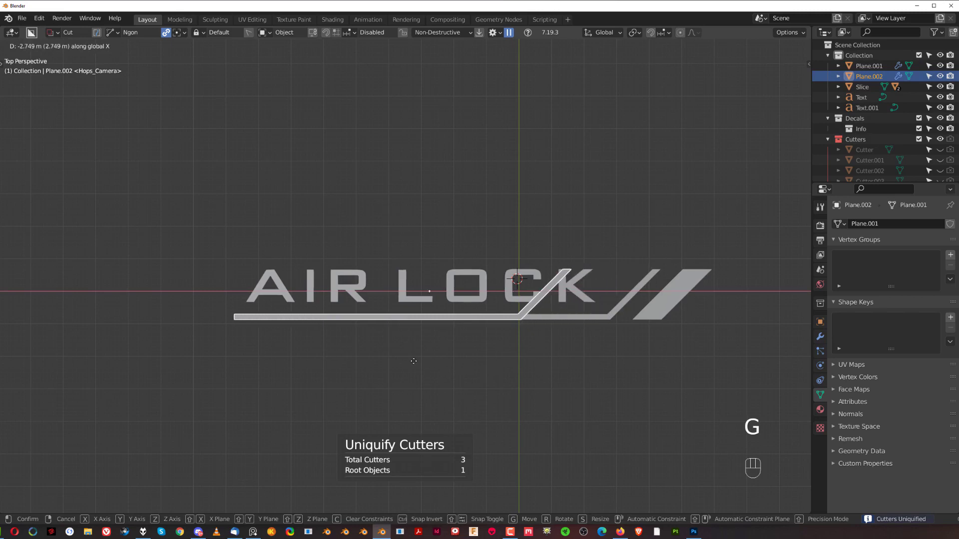
left_click_drag(272, 316, 325, 319)
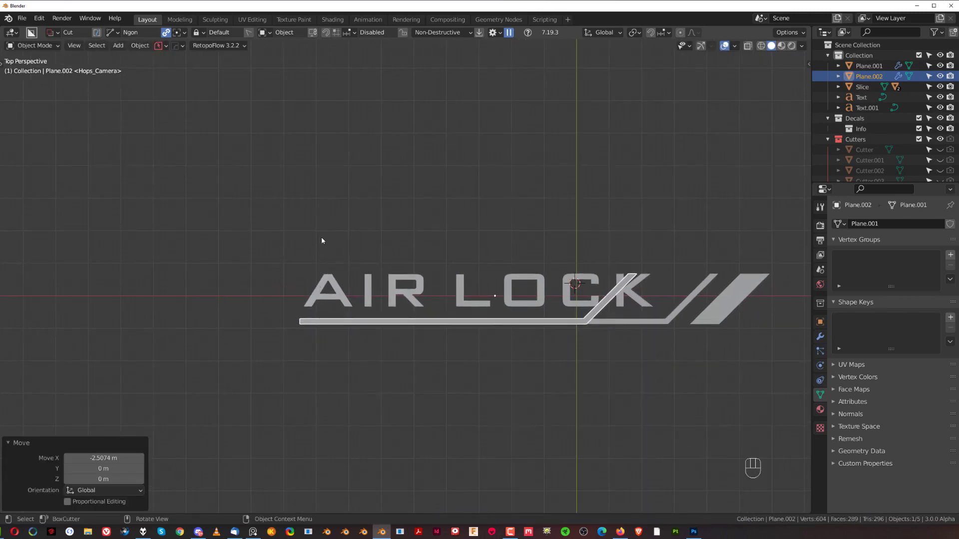
Step: Apply the modifiers (Csharp) on the new dash piece and move it toward the underline
left_click(330, 279)
left_click(700, 236)
left_click(282, 344)
key("q")
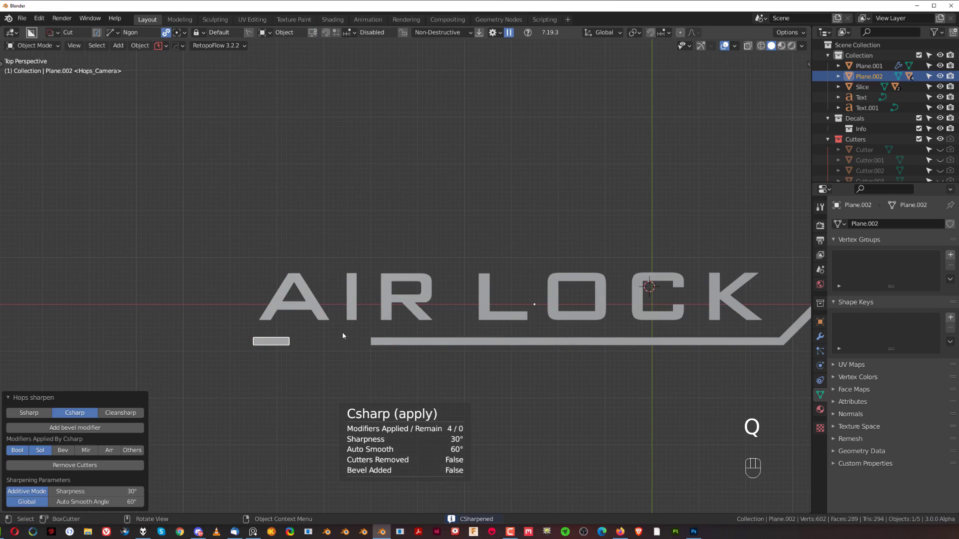
key("g")
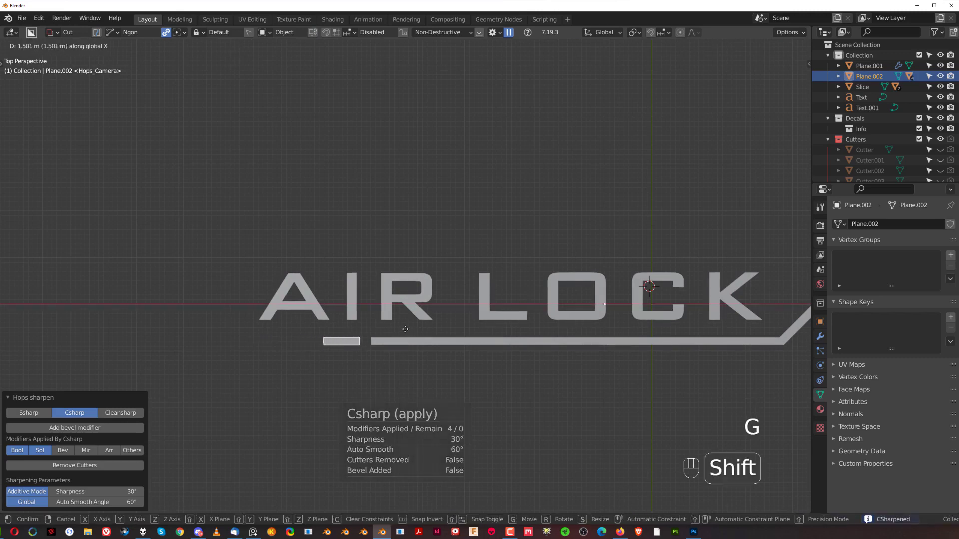
Step: Duplicate and shorten the dash along X into a row of accents leading into the underline
key("shift+d")
key("s")
key("shift+s")
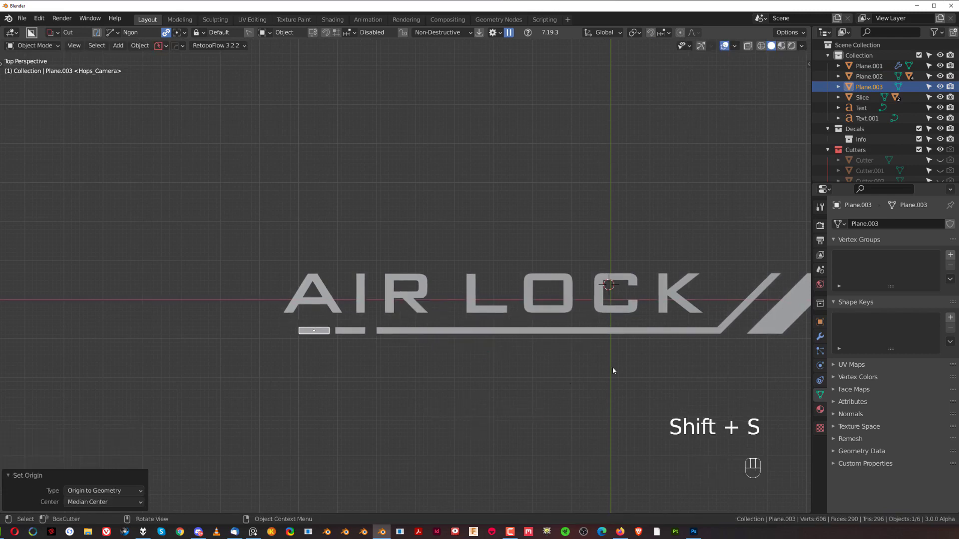
key("s")
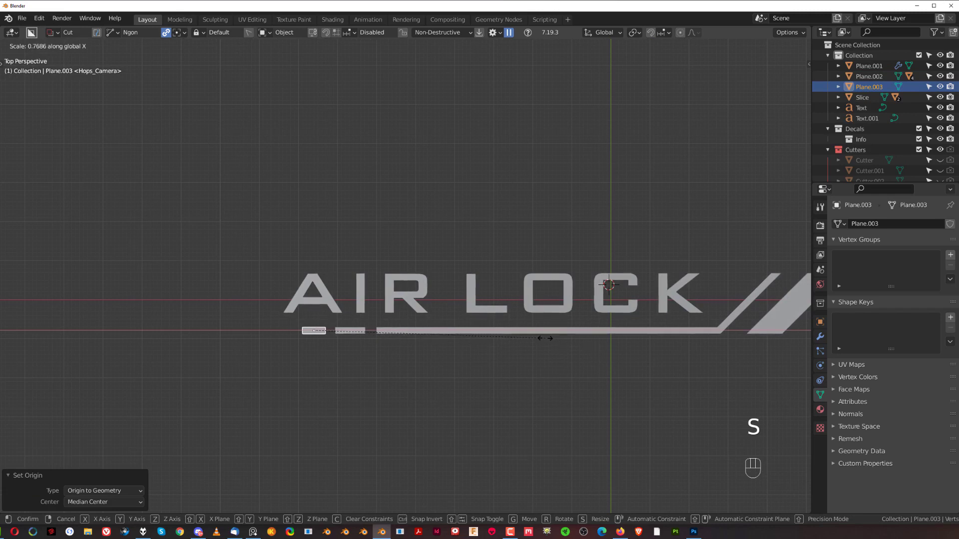
key("shift+d")
key("s")
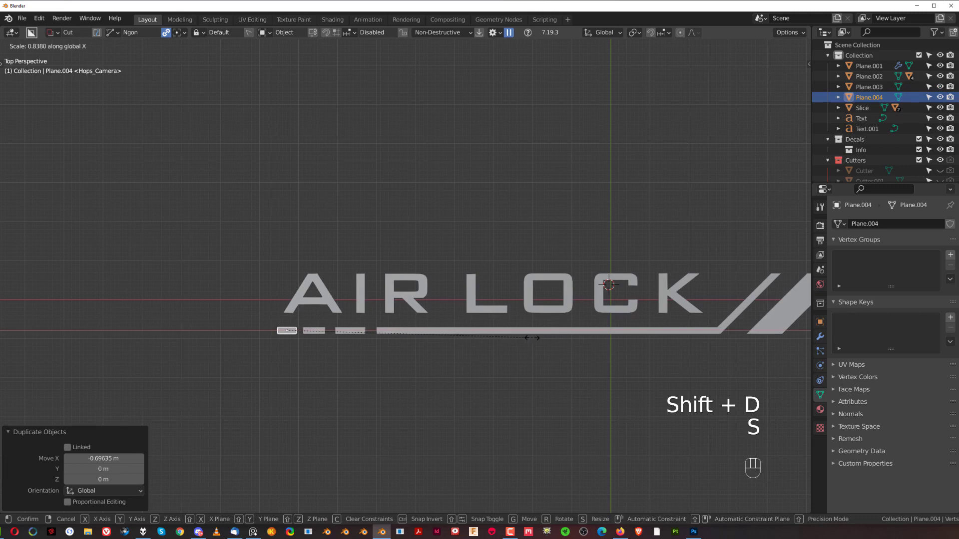
key("g")
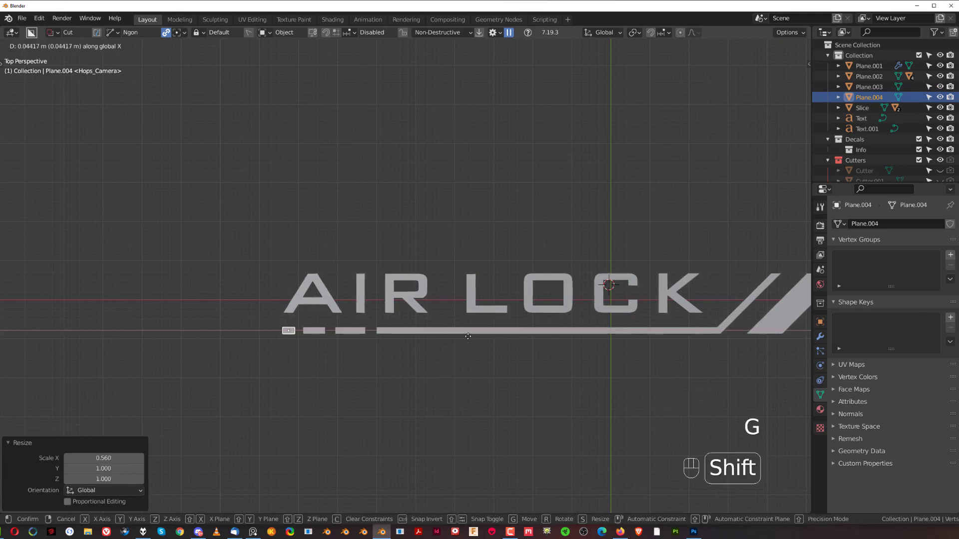
key("shift+s")
left_click(382, 226)
left_click_drag(452, 258, 427, 267)
left_click_drag(396, 259, 361, 257)
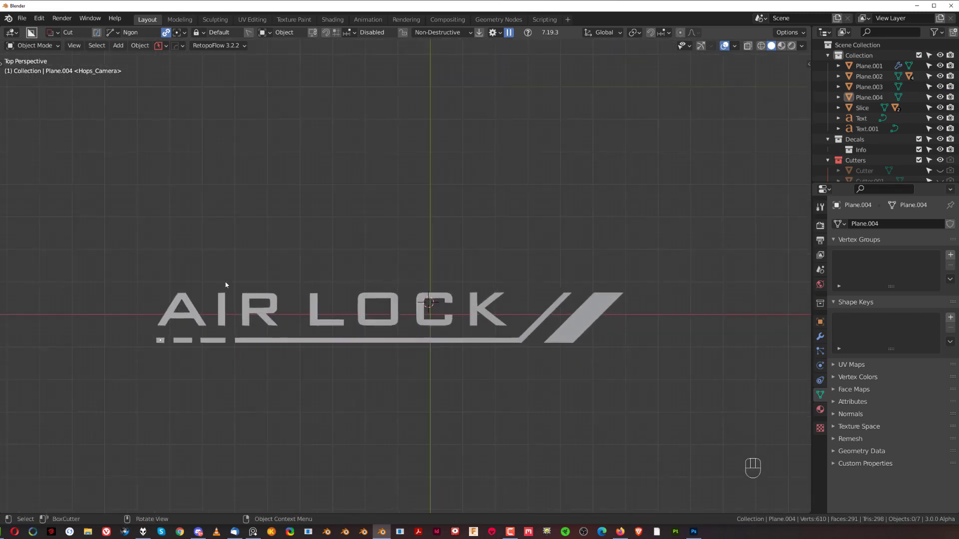
Step: Add a Text object reading 07 on the Slice parallelogram near its bottom edge
left_click_drag(362, 253, 391, 231)
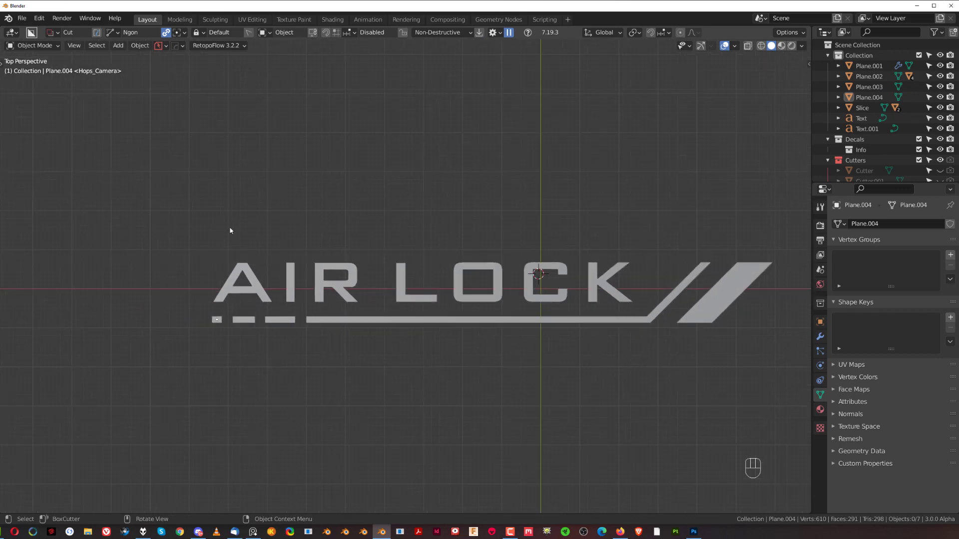
left_click_drag(496, 238, 369, 250)
left_click(368, 264)
left_click(442, 315)
left_click(494, 276)
left_click(411, 283)
left_click_drag(448, 268, 419, 256)
left_click_drag(427, 262, 437, 265)
left_click(477, 284)
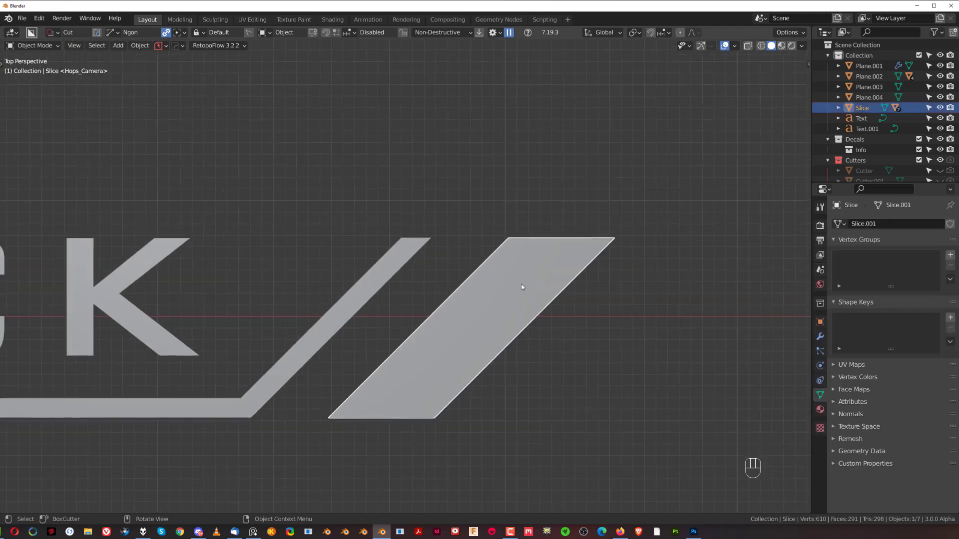
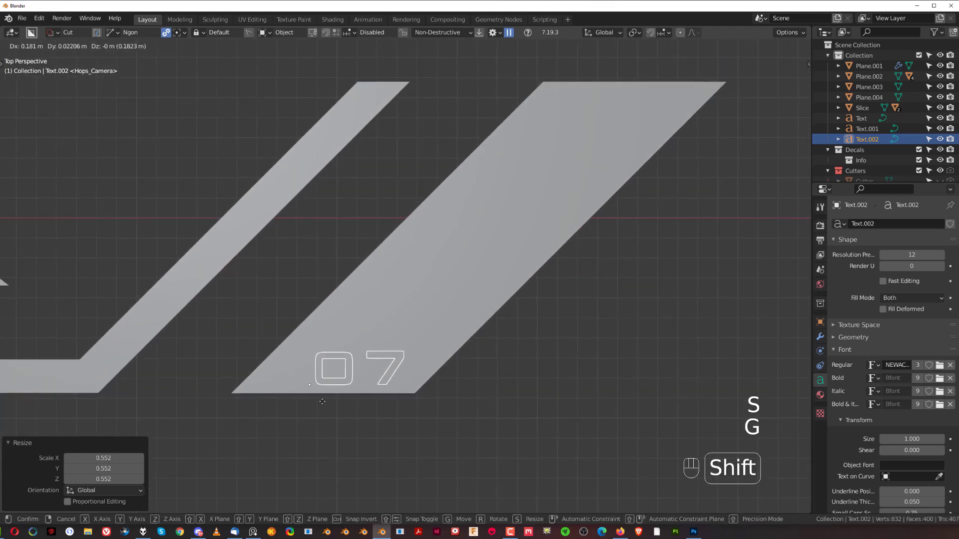
Step: Scale up the 07 number and settle it near the parallelogram's lower edge
key("s")
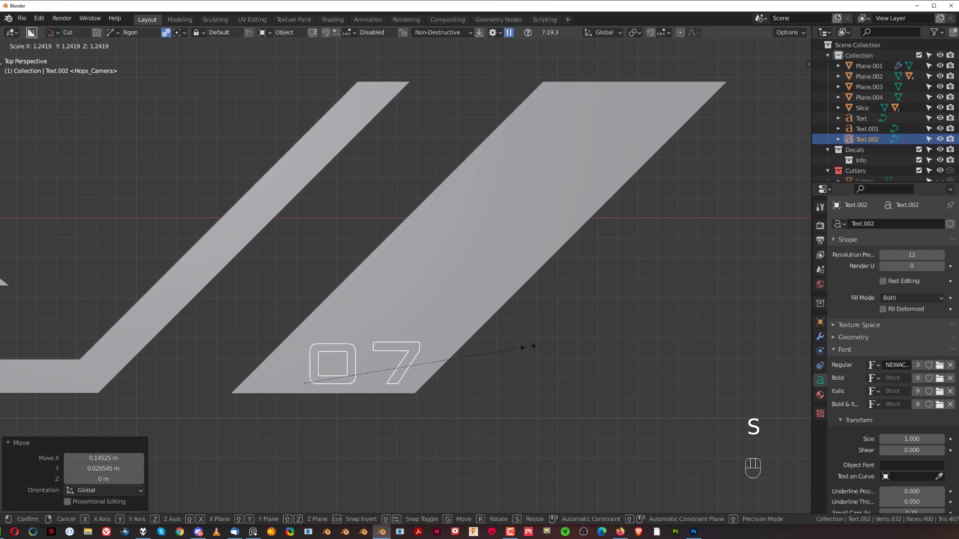
key("g")
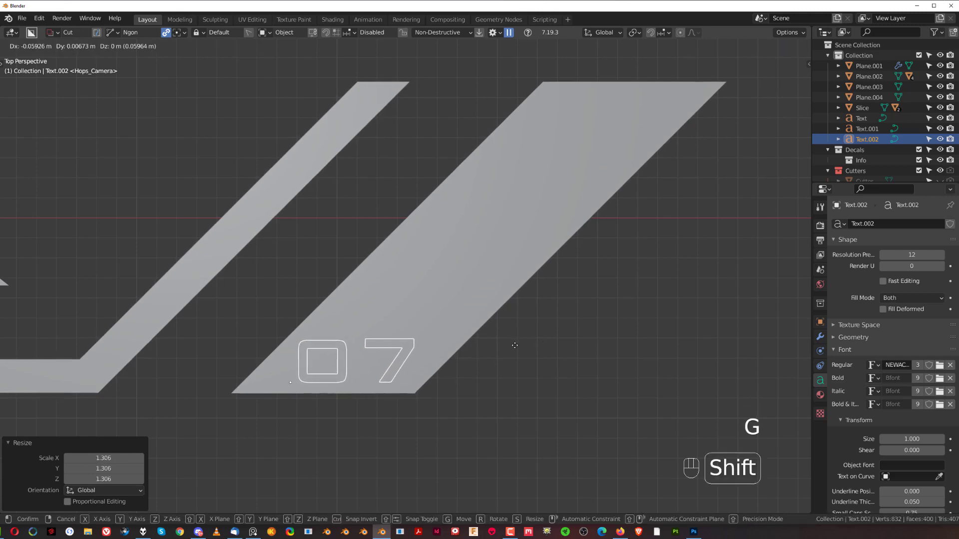
left_click(493, 339)
key("q")
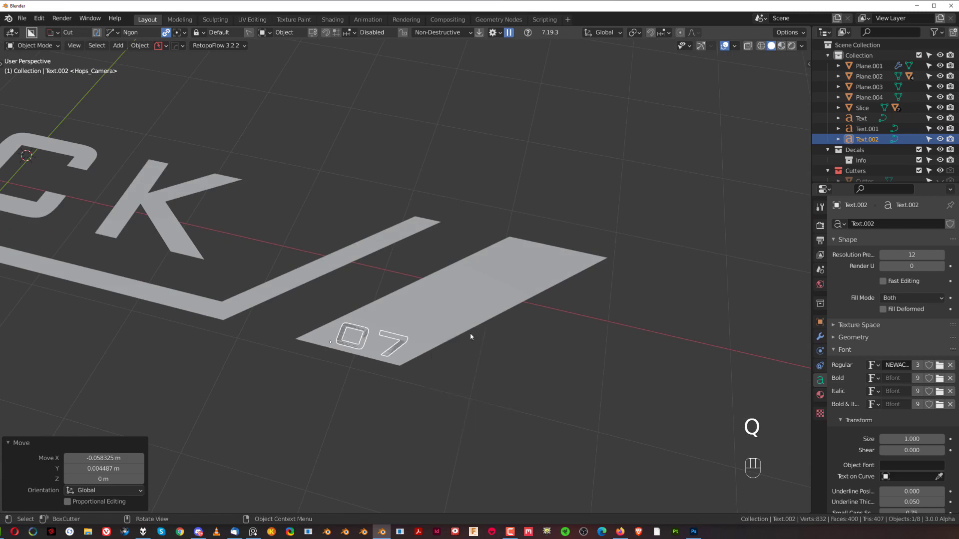
key("q")
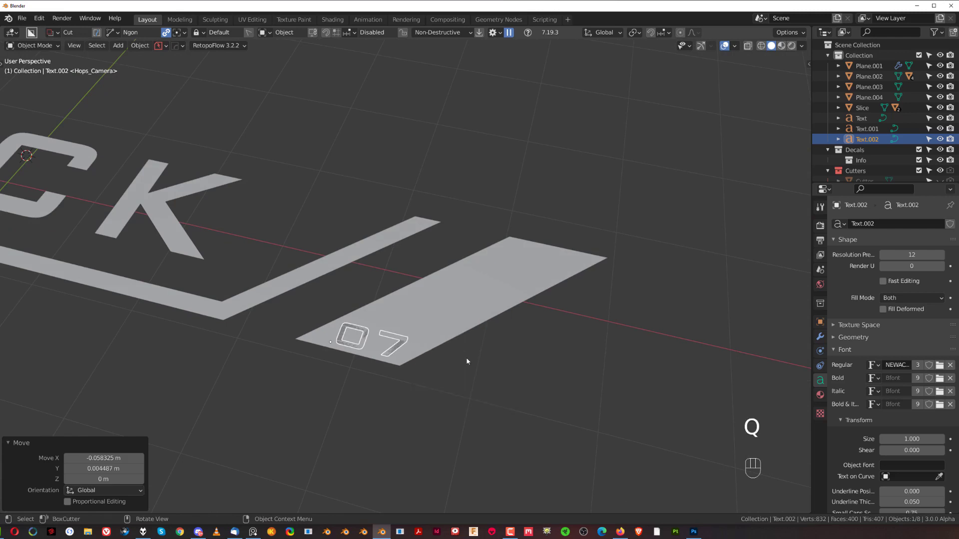
left_click(405, 347)
Step: Convert the 07 text to a mesh and give it thickness with Solidify
key("ctrl+a")
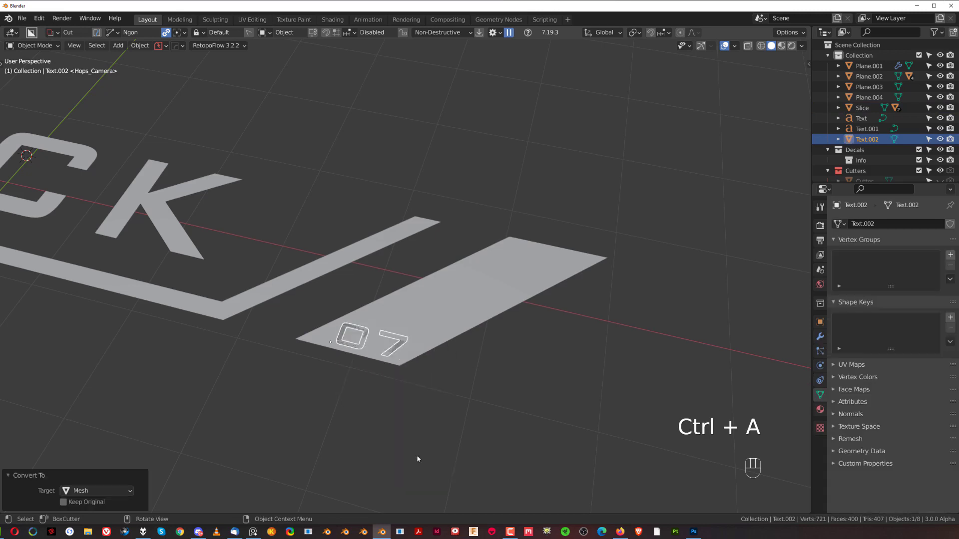
key("q")
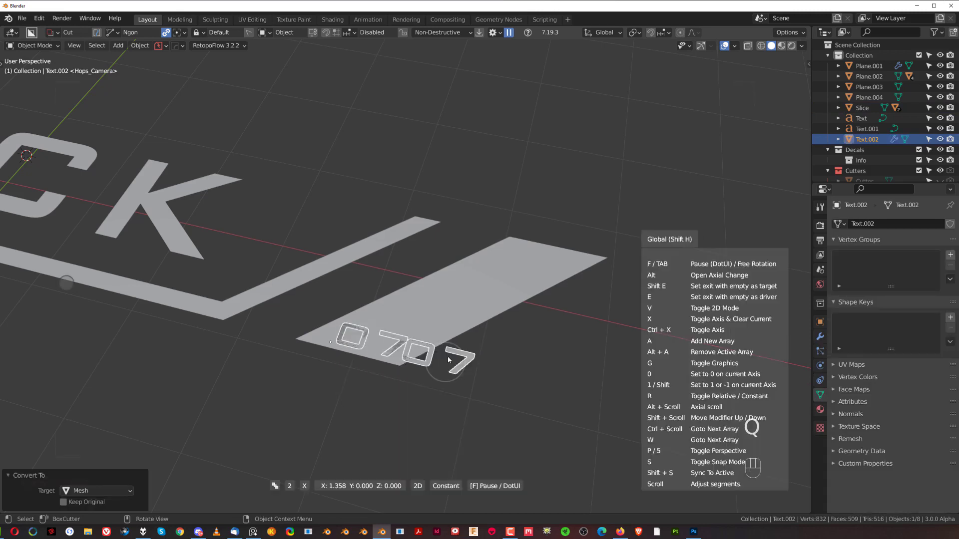
key("q")
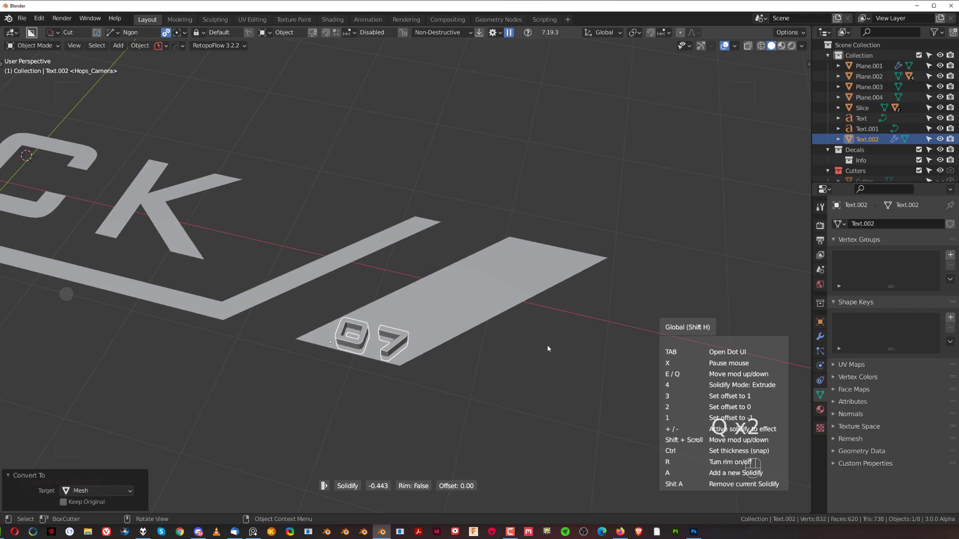
key("1")
key("q")
Step: Cut the 07 into the Slice parallelogram with a HardOps Difference Boolean
key("`")
left_click_drag(539, 304, 612, 302)
left_click_drag(497, 326, 433, 329)
left_click(474, 313)
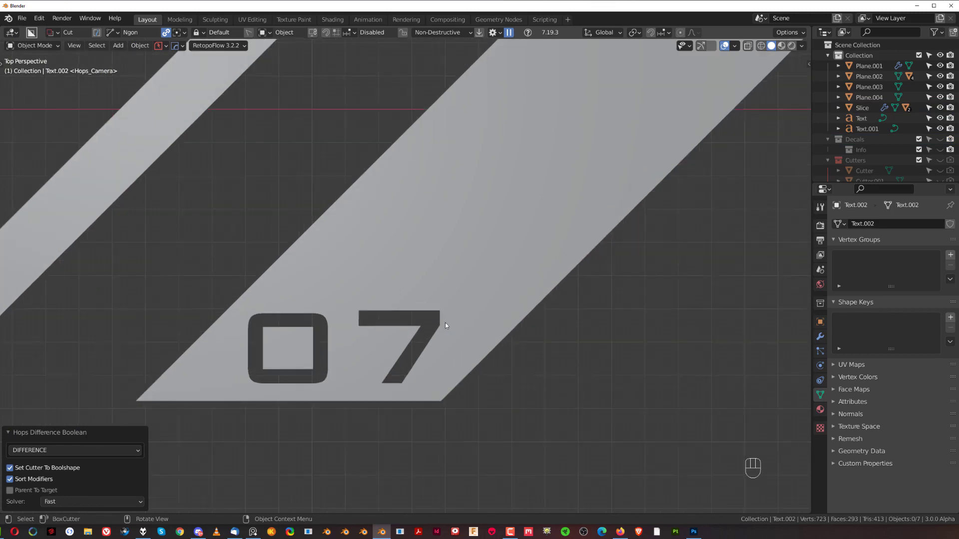
Step: Run HardOps Clean Mesh on the 07 number cutter
key("q")
key("Tab")
key("KP_5")
key("KP_5")
key("KP_5")
key("Tab")
key("q")
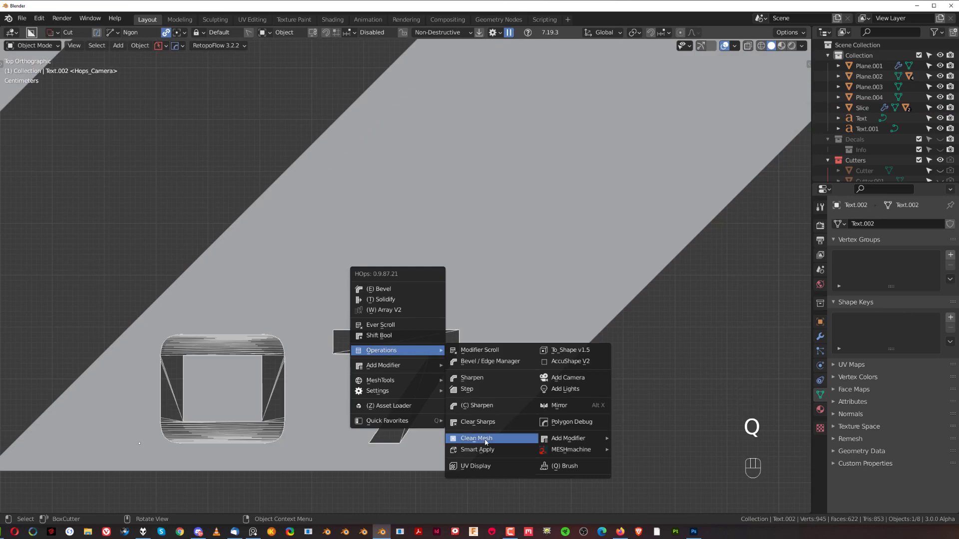
Step: In Edit Mode slide the 7's top corner vertices outward along X
key("Tab")
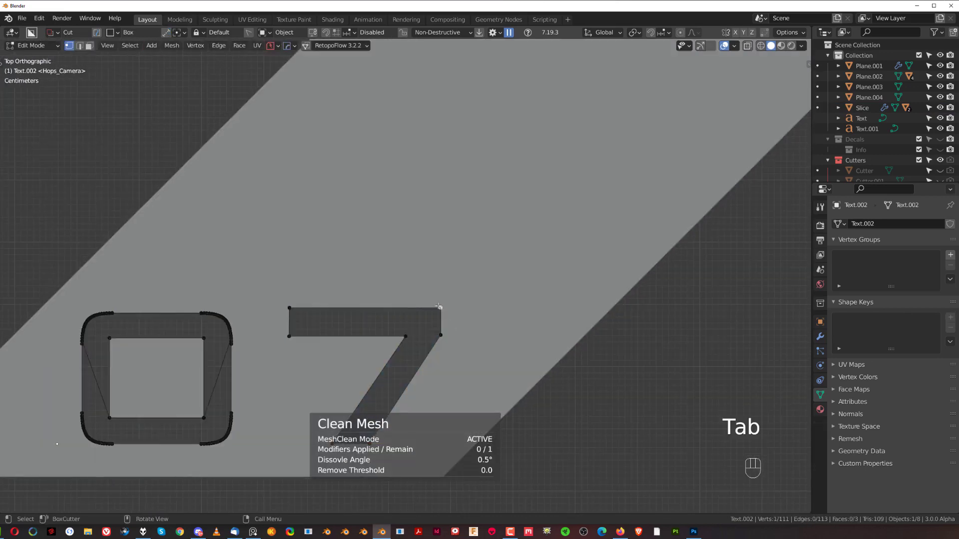
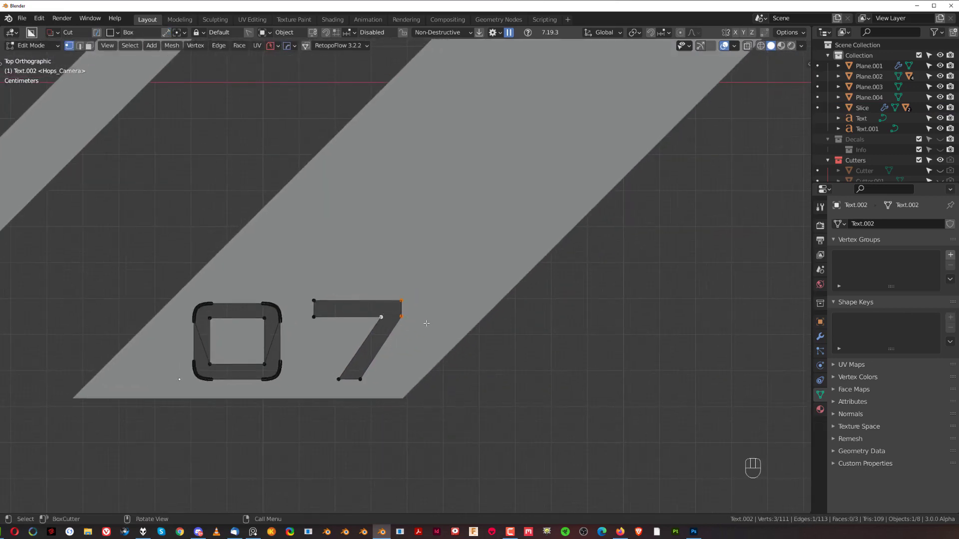
key("g")
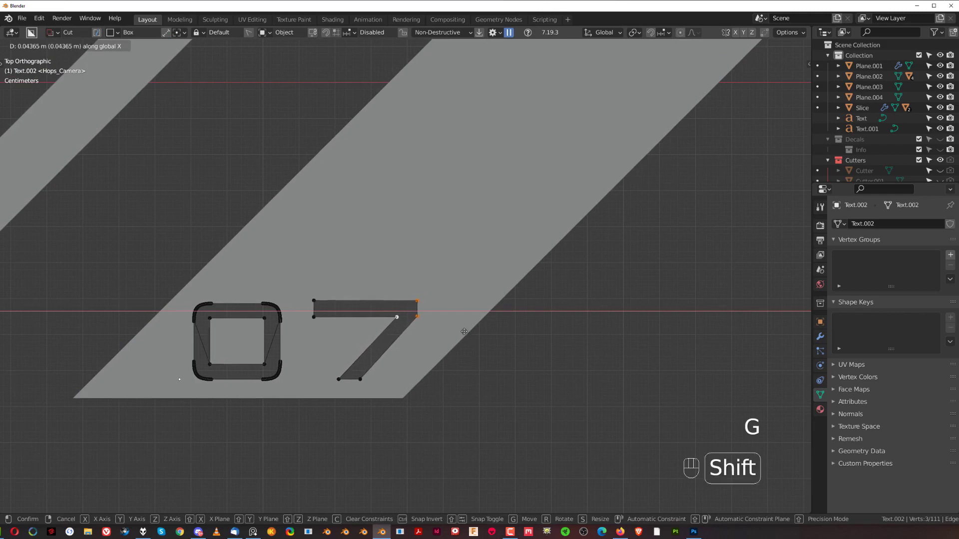
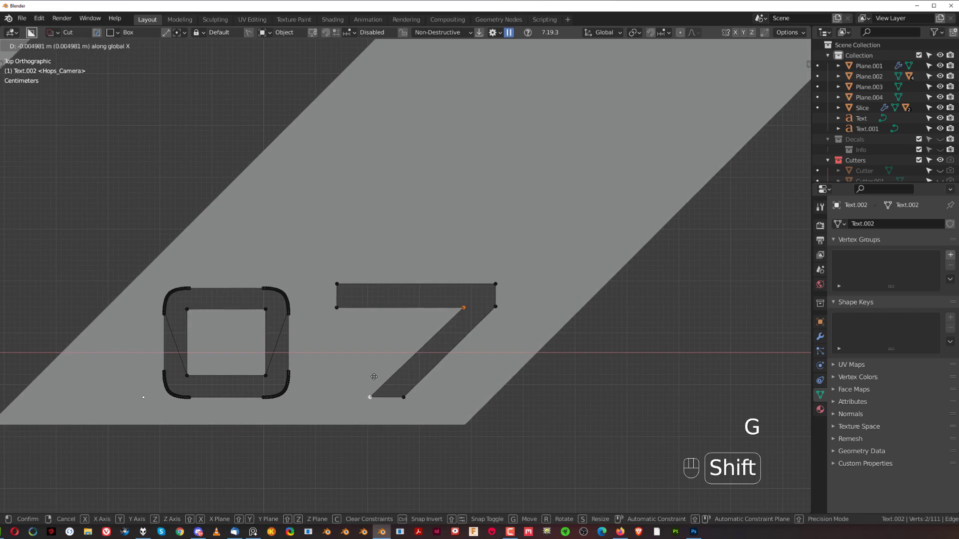
key("Tab")
left_click(558, 338)
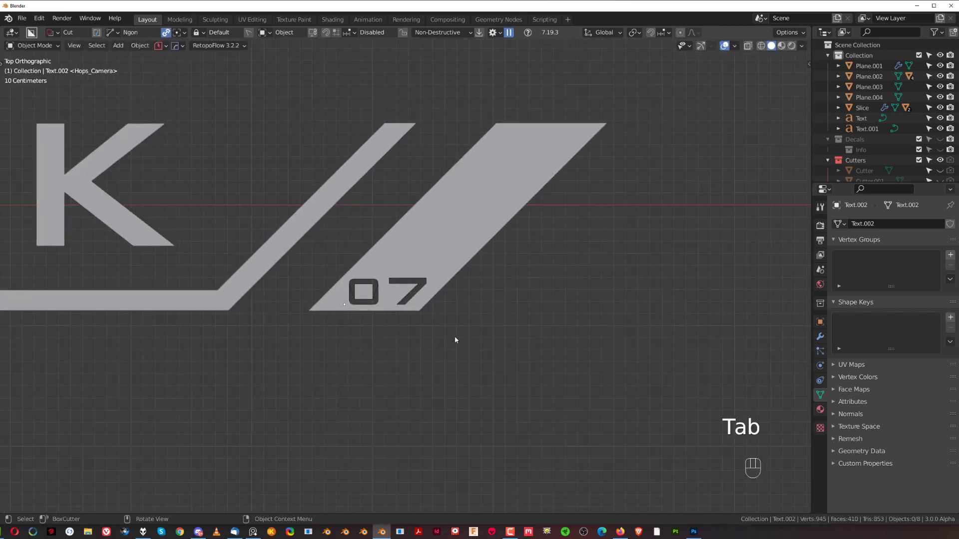
left_click(449, 320)
left_click_drag(451, 315, 388, 317)
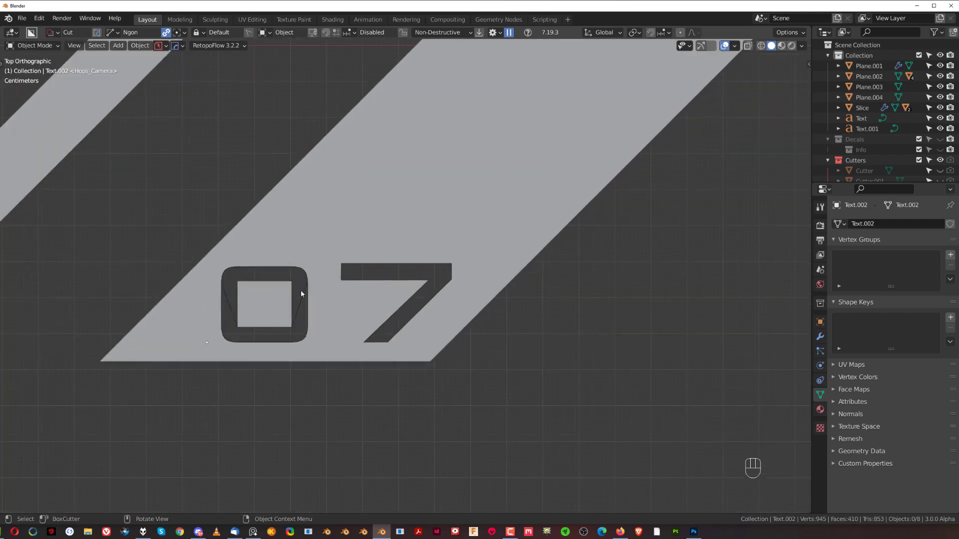
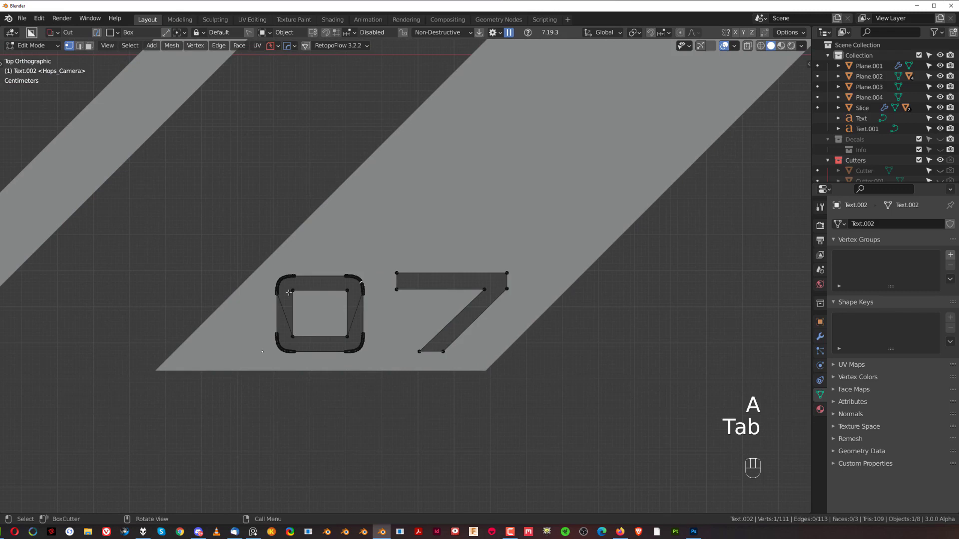
Step: Shift the 0 digit right toward the 7 and enlarge it slightly
key("b")
key("g")
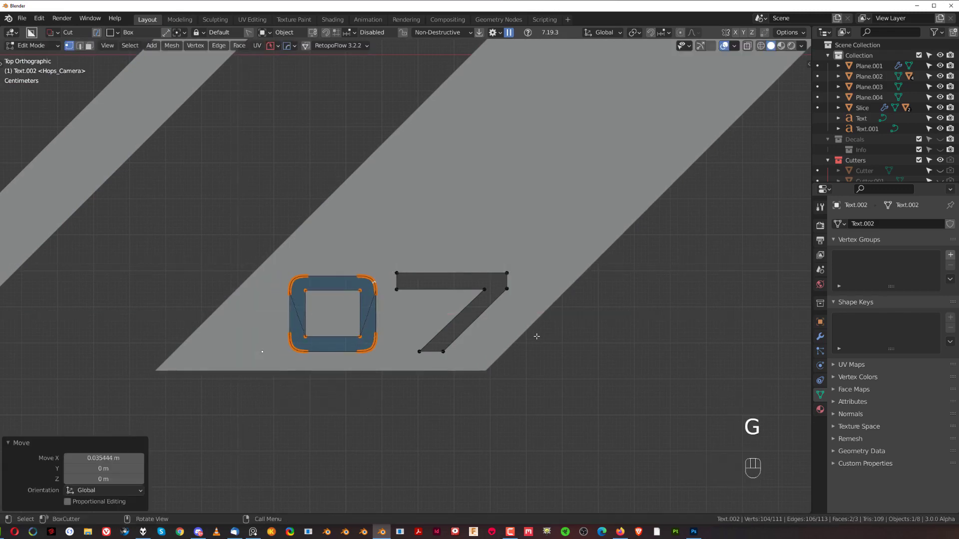
key("s")
key("Tab")
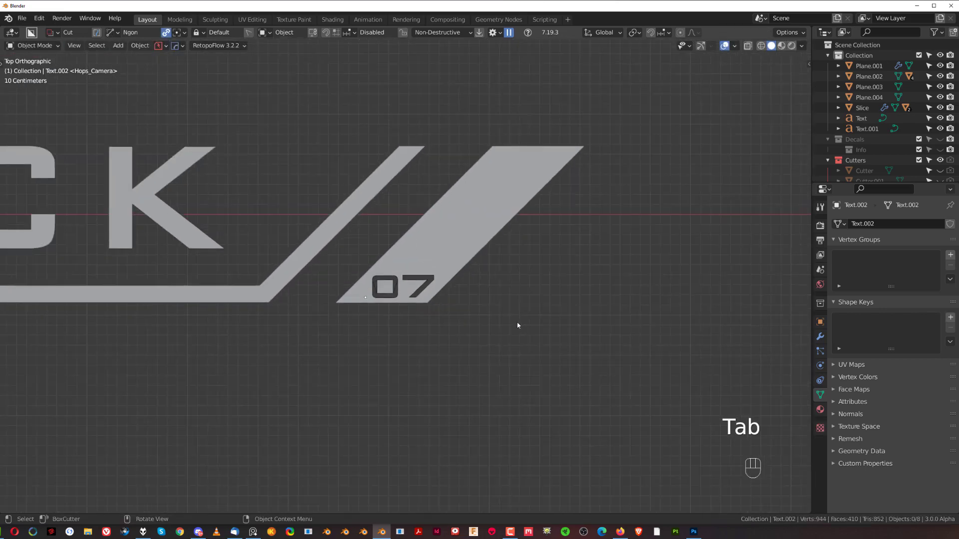
Step: Zoom out and frame the whole finished AIR LOCK logo with its 07 badge
left_click_drag(407, 338, 485, 346)
left_click(424, 339)
left_click_drag(440, 340, 476, 349)
left_click(454, 342)
left_click(458, 354)
left_click_drag(467, 361, 492, 380)
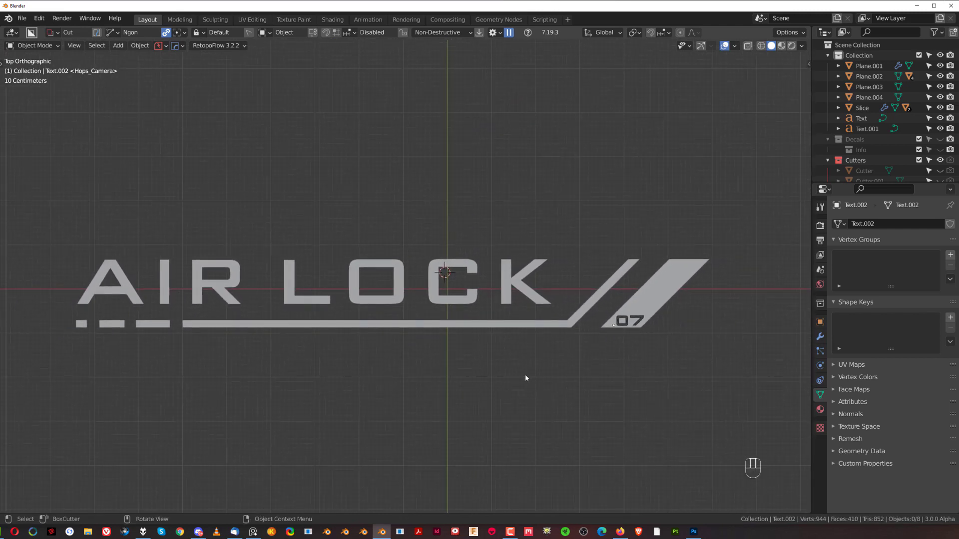